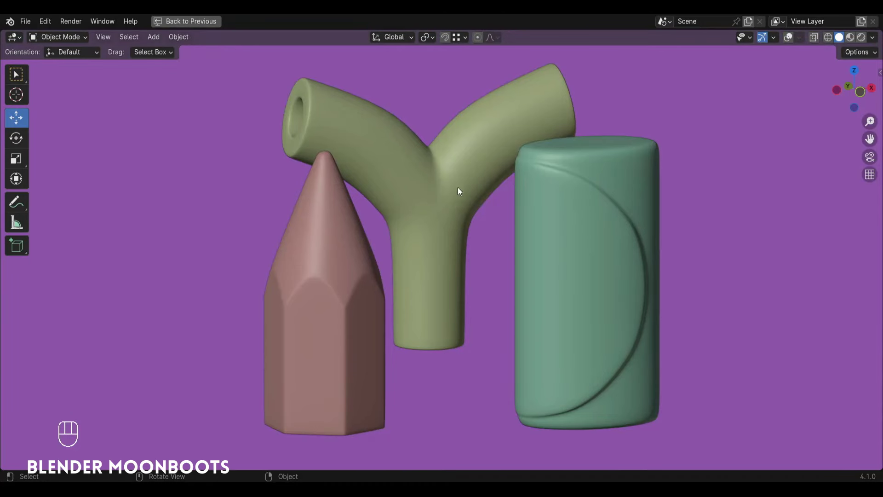
Step: Orbit around the three showcase models, then start a fresh General scene with the default cube
{"action": "left_click_drag", "start_coordinate": [455, 190], "coordinate": [450, 194]}
{"action": "left_click", "coordinate": [369, 311]}
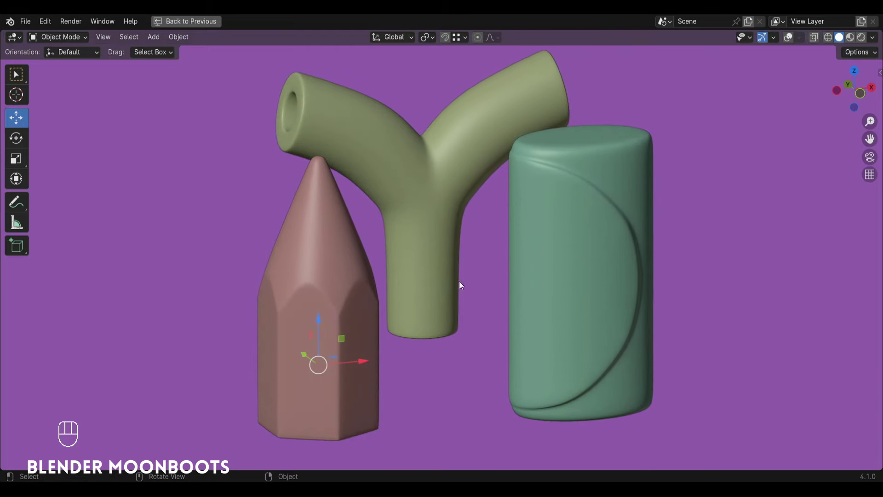
{"action": "left_click_drag", "start_coordinate": [588, 260], "coordinate": [624, 259]}
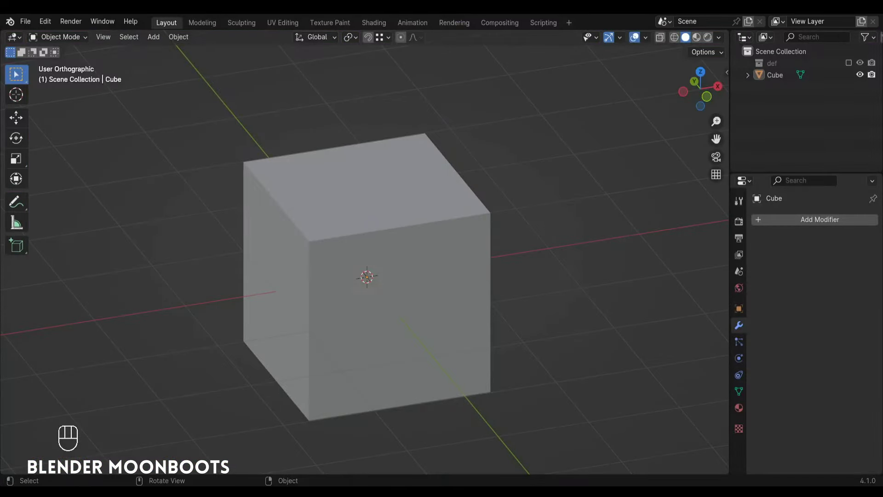
Step: Delete the default cube and add an 8-vertex cylinder in its place
{"action": "key", "text": "x"}
{"action": "key", "text": "shift+a"}
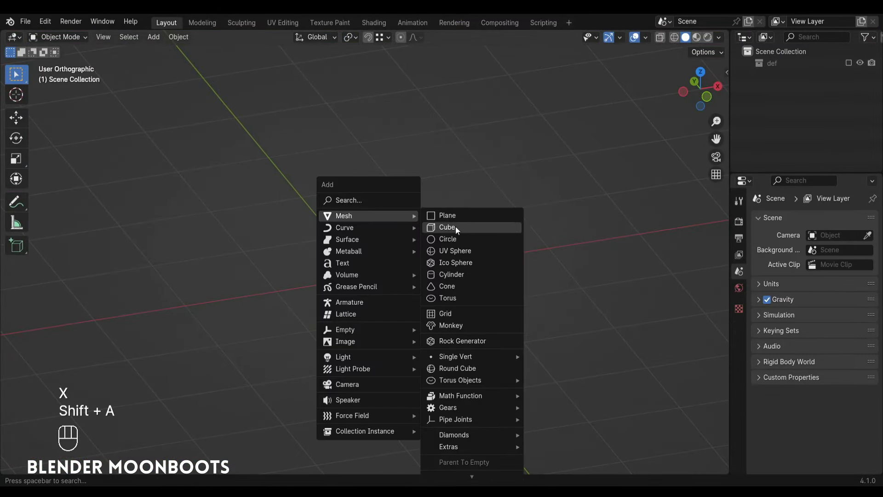
{"action": "key", "text": "shift+a"}
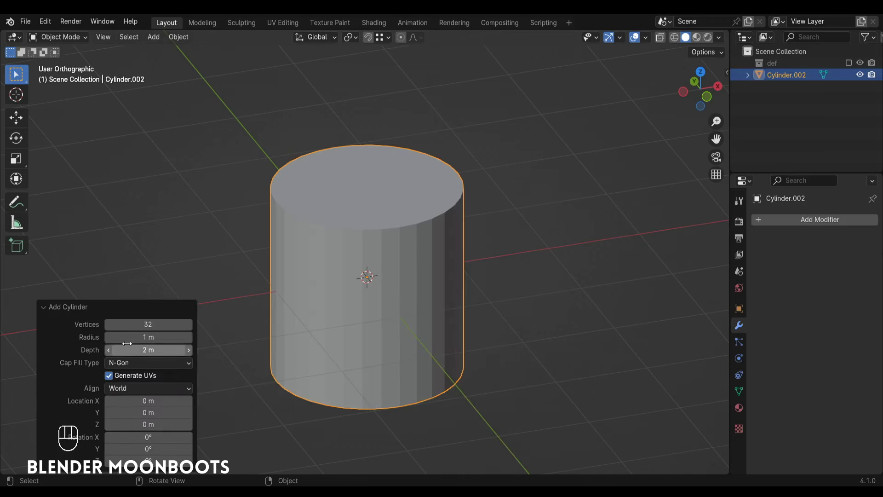
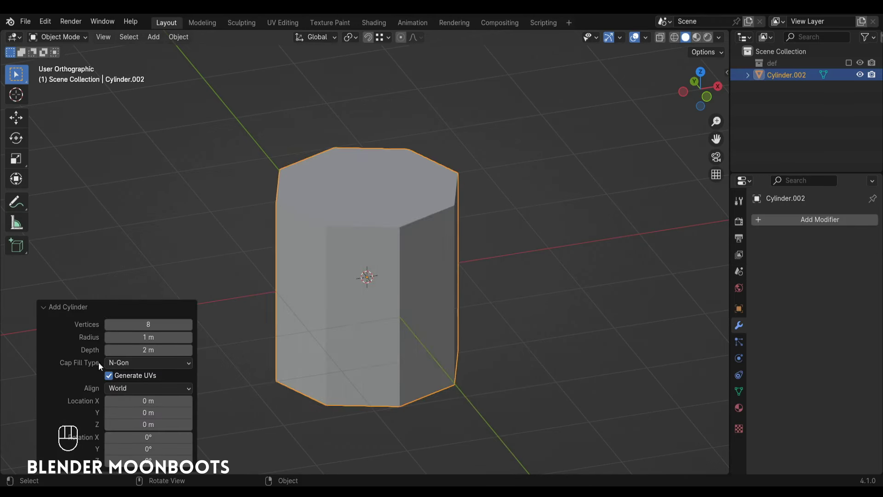
{"action": "left_click_drag", "start_coordinate": [123, 366], "coordinate": [130, 379]}
Step: Enter Edit Mode on the cylinder in front view and scale it taller
{"action": "key", "text": "KP_1"}
{"action": "left_click", "coordinate": [536, 225]}
{"action": "left_click", "coordinate": [529, 237]}
{"action": "key", "text": "Tab"}
{"action": "key", "text": "s"}
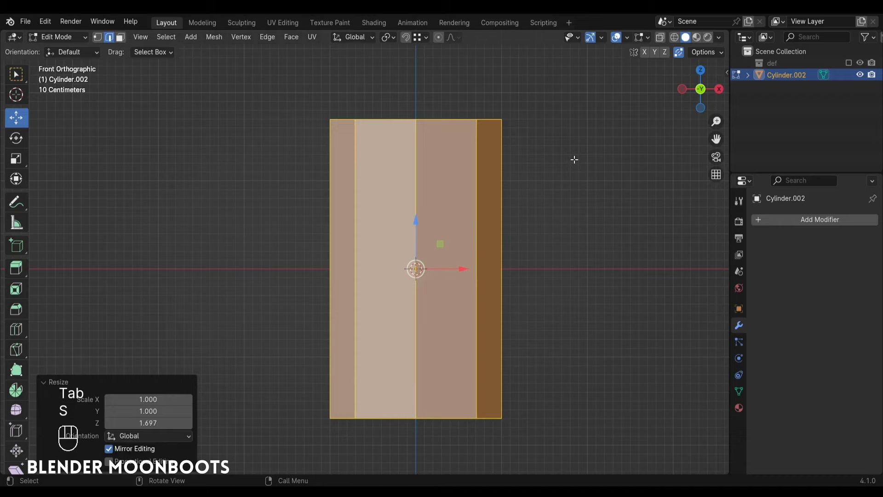
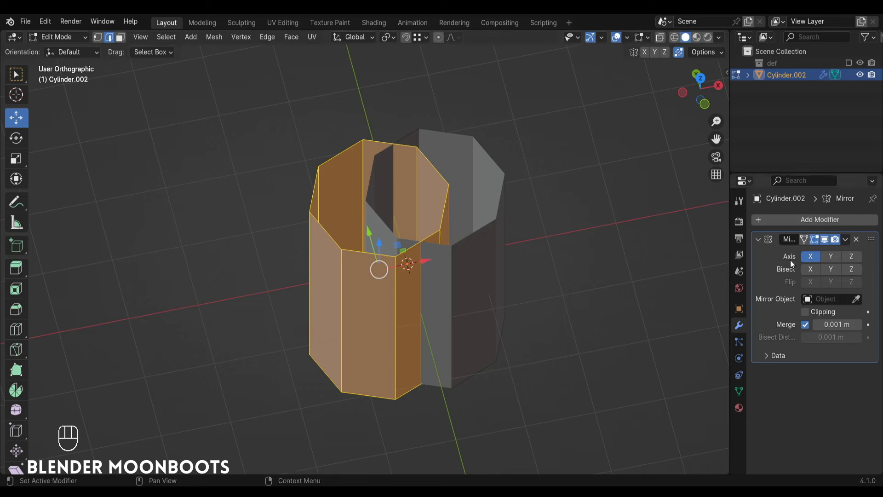
Step: Delete half of the cylinder's faces and add a Mirror modifier on X
{"action": "key", "text": "Tab"}
{"action": "key", "text": "Tab"}
{"action": "left_click_drag", "start_coordinate": [445, 260], "coordinate": [479, 250]}
{"action": "key", "text": "Tab"}
{"action": "left_click_drag", "start_coordinate": [469, 249], "coordinate": [470, 280]}
{"action": "left_click", "coordinate": [437, 277]}
{"action": "key", "text": "Tab"}
Step: Enable Bisect and Flip on X, Y and Z and remove the end caps, leaving an open half-cylinder
{"action": "left_click_drag", "start_coordinate": [469, 254], "coordinate": [410, 254]}
{"action": "key", "text": "Tab"}
{"action": "key", "text": "Tab"}
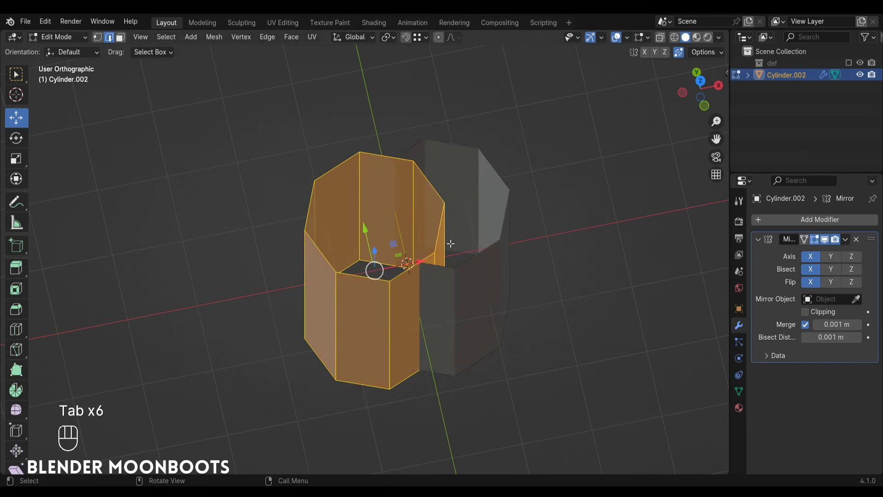
{"action": "key", "text": "Tab"}
{"action": "left_click", "coordinate": [449, 276]}
{"action": "key", "text": "Tab"}
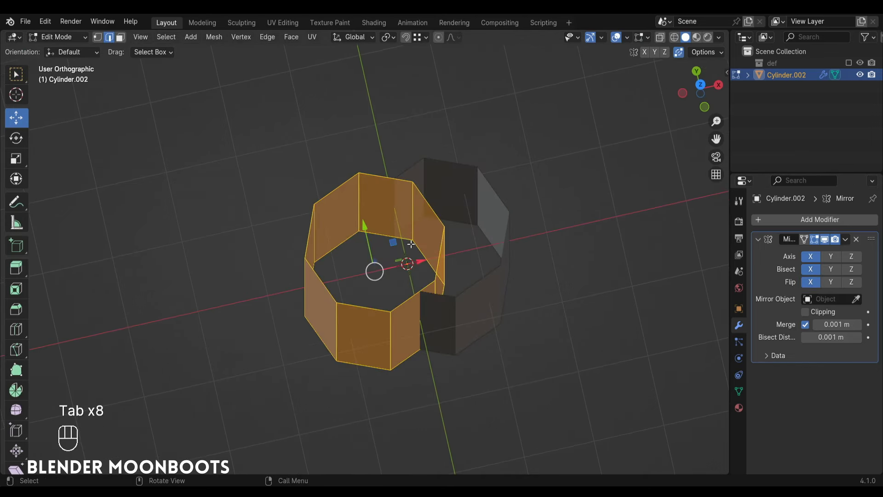
{"action": "key", "text": "KP_1"}
{"action": "left_click_drag", "start_coordinate": [436, 271], "coordinate": [429, 227]}
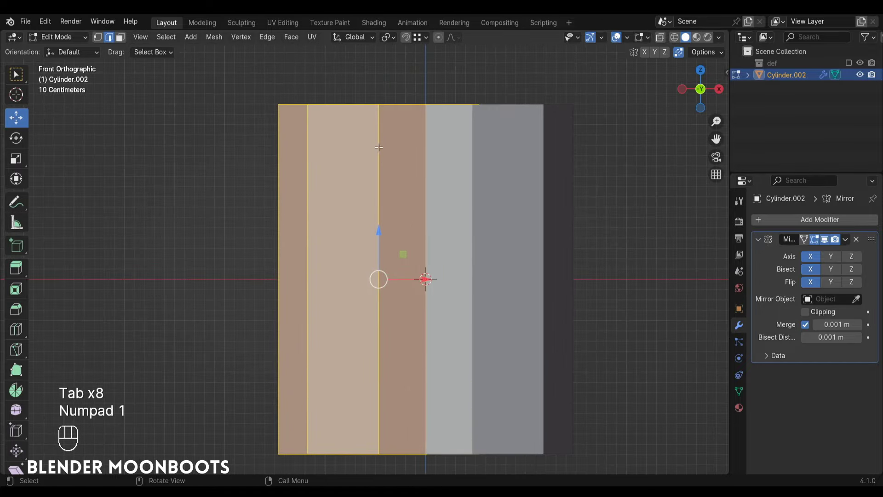
Step: Select the cylinder's top edge loop and tilt it to start a branch
{"action": "left_click_drag", "start_coordinate": [437, 281], "coordinate": [479, 282]}
{"action": "left_click", "coordinate": [469, 294]}
{"action": "left_click", "coordinate": [469, 267]}
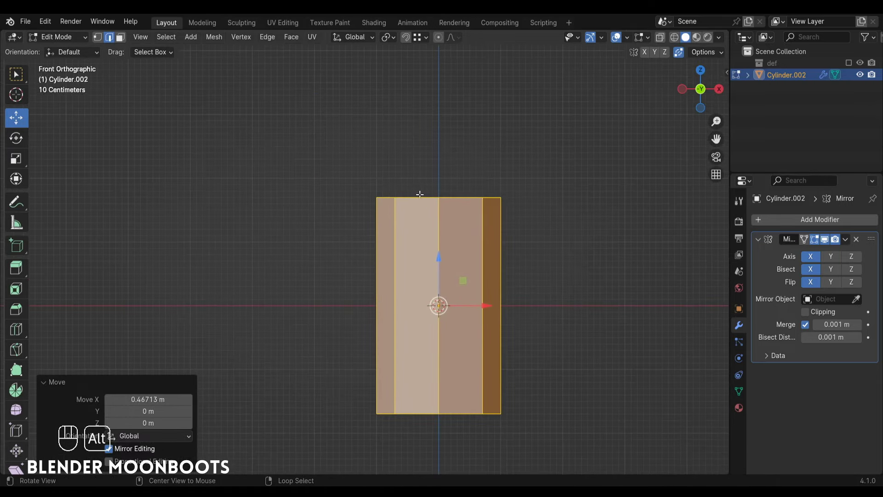
{"action": "left_click_drag", "start_coordinate": [429, 189], "coordinate": [428, 204]}
{"action": "left_click_drag", "start_coordinate": [439, 214], "coordinate": [438, 235]}
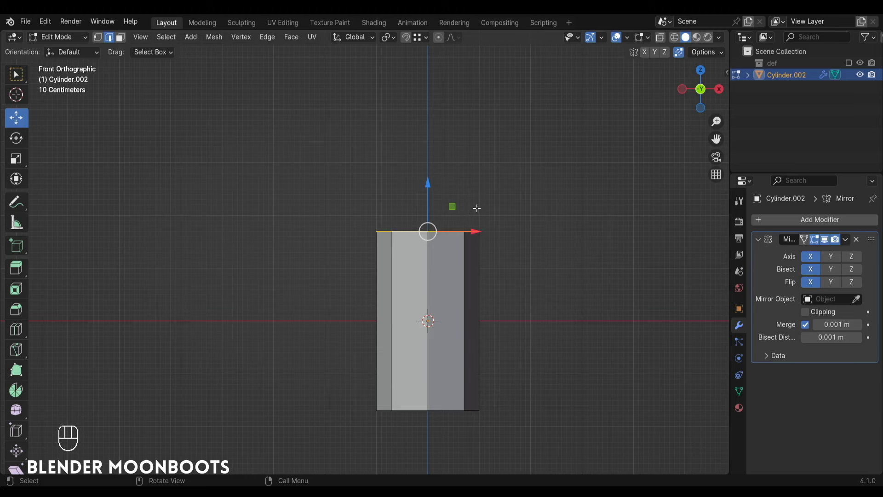
{"action": "key", "text": "ctrl+shift+alt+s"}
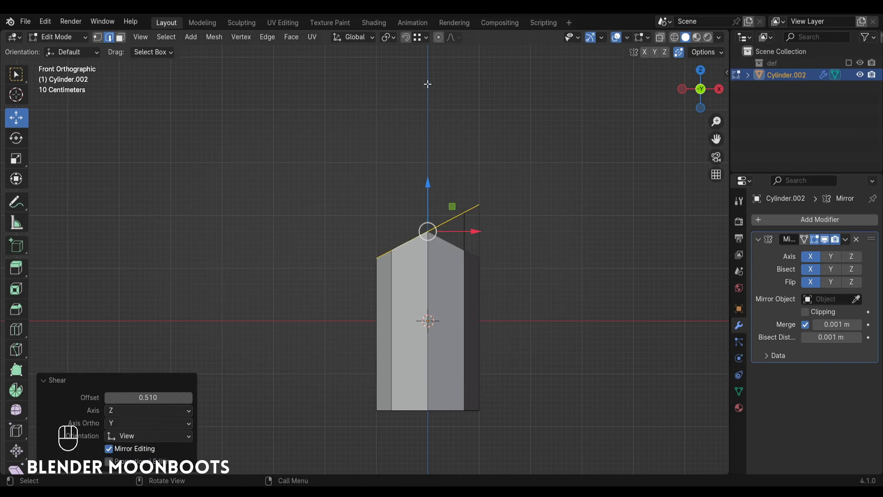
Step: Extrude and rotate the top twice to build the angled arms of a Y shape
{"action": "key", "text": "e"}
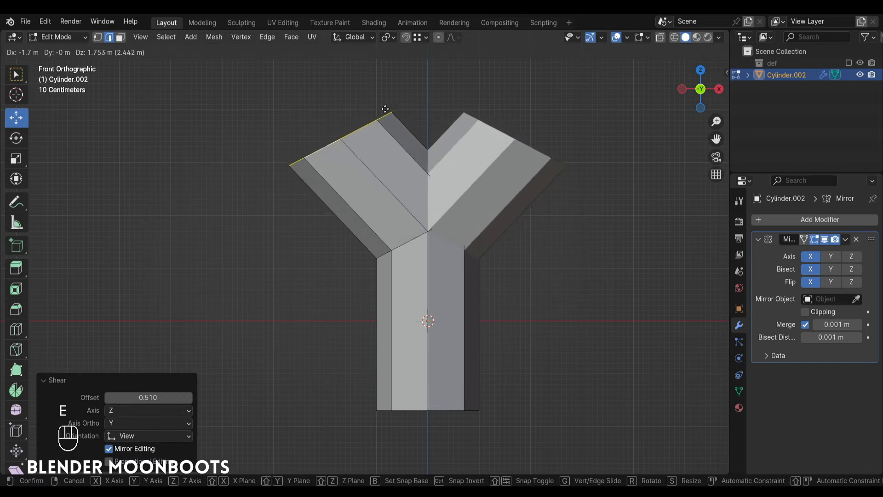
{"action": "key", "text": "r"}
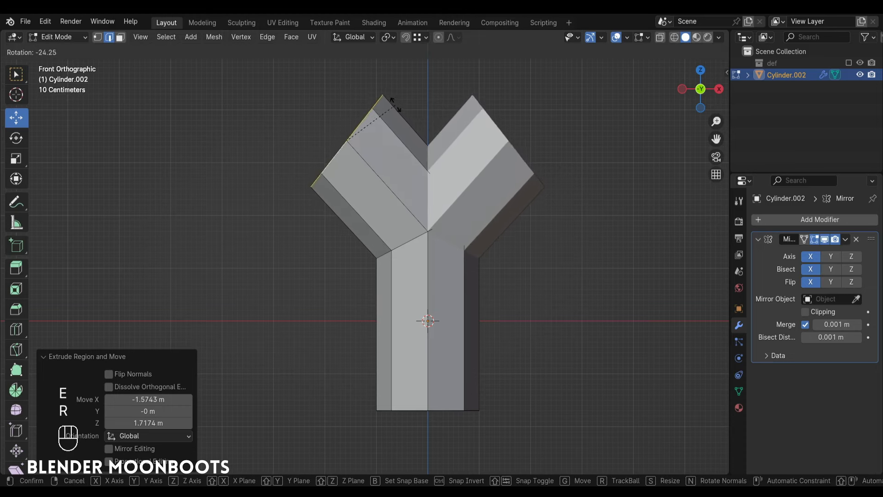
{"action": "left_click", "coordinate": [468, 178]}
{"action": "left_click", "coordinate": [479, 184]}
{"action": "key", "text": "e"}
{"action": "key", "text": "r"}
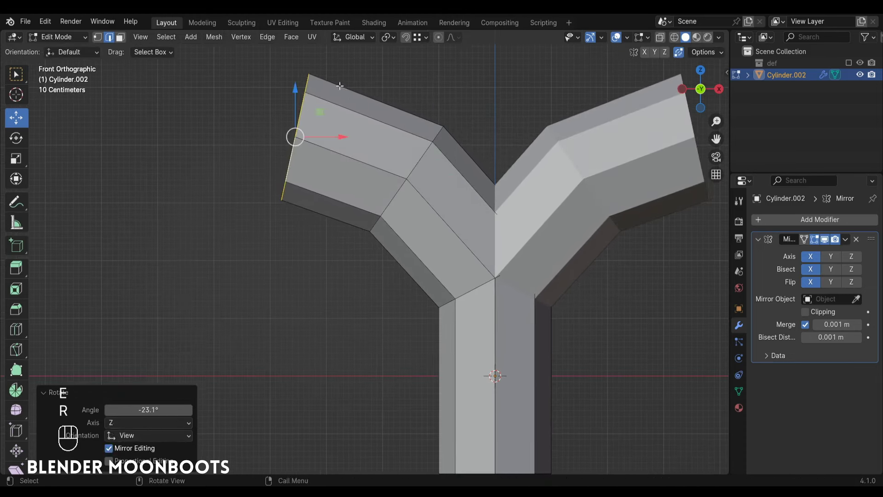
{"action": "left_click_drag", "start_coordinate": [423, 189], "coordinate": [406, 180]}
{"action": "left_click", "coordinate": [419, 183]}
Step: Adjust the branch ends and return to Object Mode on the Y-shaped tube
{"action": "left_click_drag", "start_coordinate": [432, 196], "coordinate": [448, 219]}
{"action": "left_click_drag", "start_coordinate": [451, 200], "coordinate": [454, 187]}
{"action": "key", "text": "Tab"}
Step: Add a Subdivision Surface modifier to the Y pipe with Levels Viewport 2
{"action": "left_click_drag", "start_coordinate": [804, 223], "coordinate": [681, 374]}
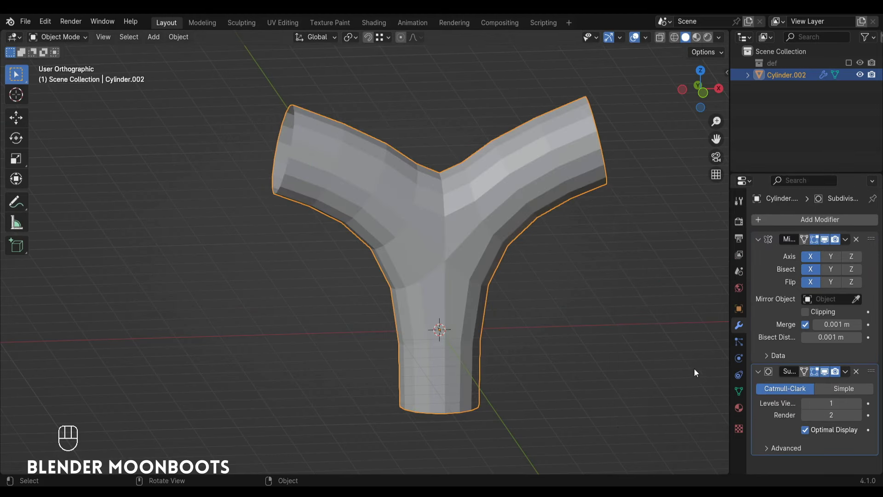
{"action": "left_click", "coordinate": [858, 403]}
{"action": "left_click_drag", "start_coordinate": [568, 255], "coordinate": [546, 260]}
{"action": "left_click_drag", "start_coordinate": [544, 246], "coordinate": [549, 222]}
{"action": "left_click", "coordinate": [556, 223]}
Step: Cut extra edge loops across the branch junctions so the arms curve smoothly
{"action": "key", "text": "Tab"}
{"action": "key", "text": "Tab"}
{"action": "left_click", "coordinate": [485, 194]}
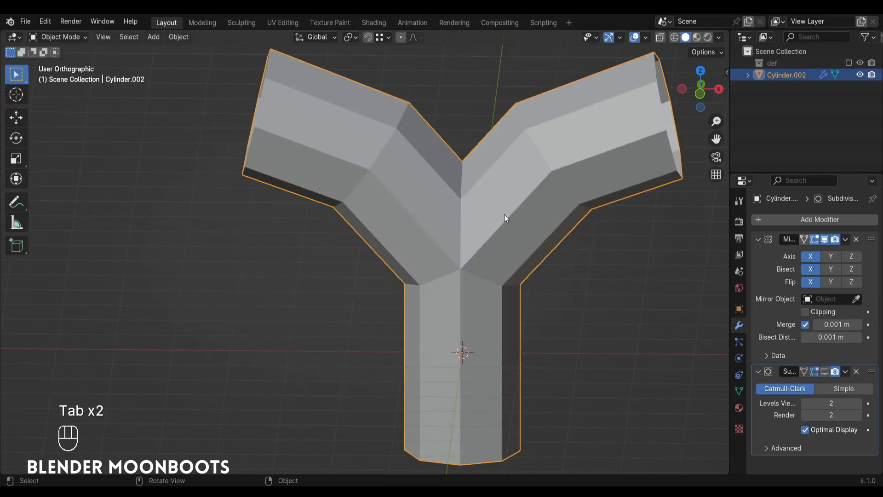
{"action": "left_click", "coordinate": [470, 182]}
{"action": "key", "text": "Tab"}
{"action": "key", "text": "k"}
{"action": "key", "text": "KP_1"}
{"action": "key", "text": "k"}
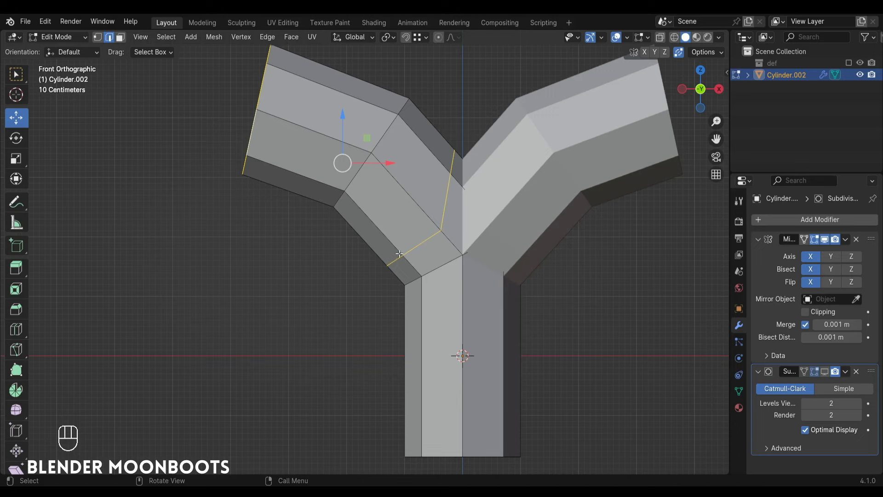
{"action": "key", "text": "Tab"}
Step: Orbit around the smoothed Y pipe to inspect the result
{"action": "left_click_drag", "start_coordinate": [451, 262], "coordinate": [467, 284]}
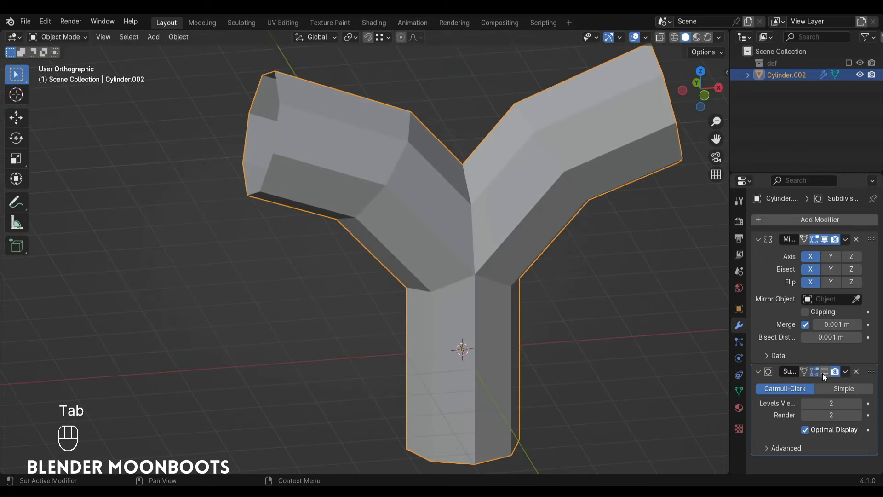
{"action": "left_click_drag", "start_coordinate": [529, 250], "coordinate": [517, 232]}
{"action": "left_click_drag", "start_coordinate": [489, 207], "coordinate": [463, 214]}
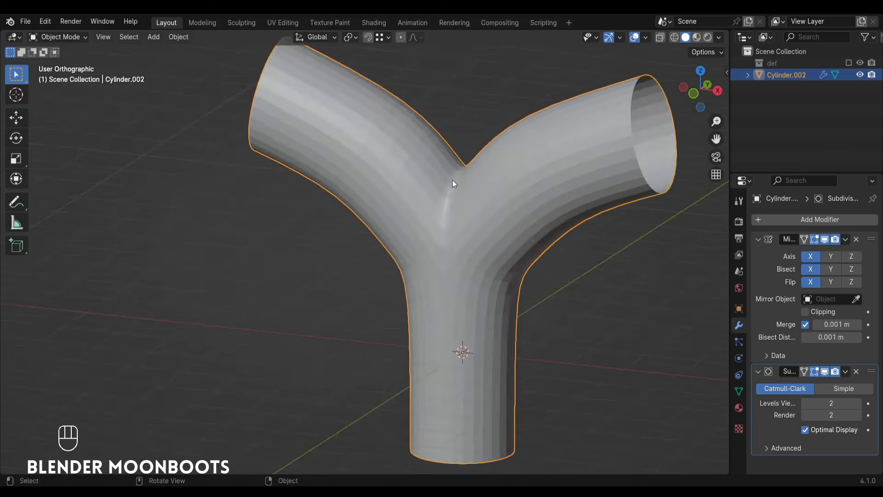
Step: Shade the Y pipe smooth from the object context menu
{"action": "left_click", "coordinate": [483, 211]}
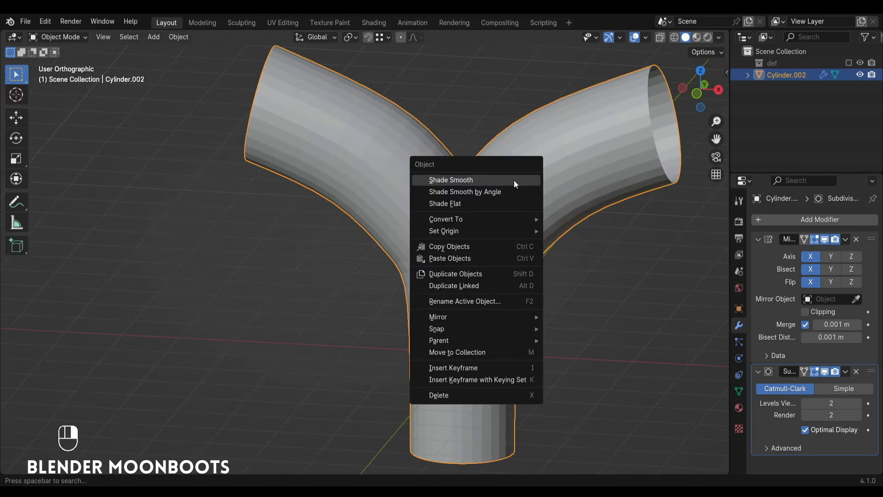
{"action": "left_click_drag", "start_coordinate": [538, 239], "coordinate": [574, 242]}
{"action": "left_click_drag", "start_coordinate": [549, 211], "coordinate": [493, 212]}
{"action": "left_click_drag", "start_coordinate": [542, 211], "coordinate": [541, 255]}
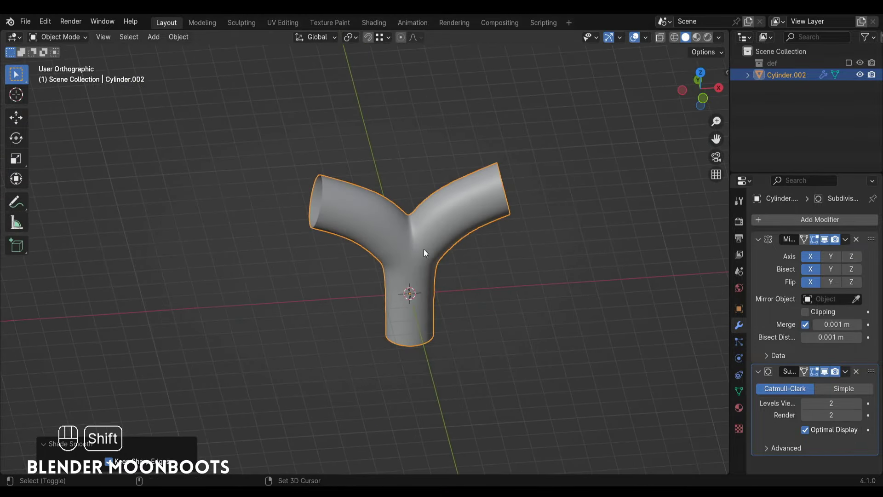
Step: Duplicate the pipe to the right and move the copy into a new collection named wip
{"action": "key", "text": "shift+d"}
{"action": "left_click_drag", "start_coordinate": [523, 239], "coordinate": [495, 229]}
{"action": "key", "text": "m"}
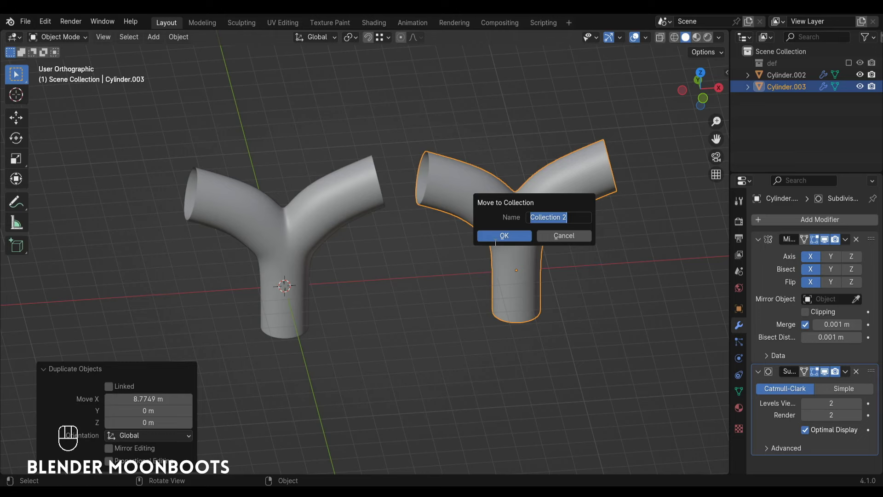
{"action": "key", "text": "Return"}
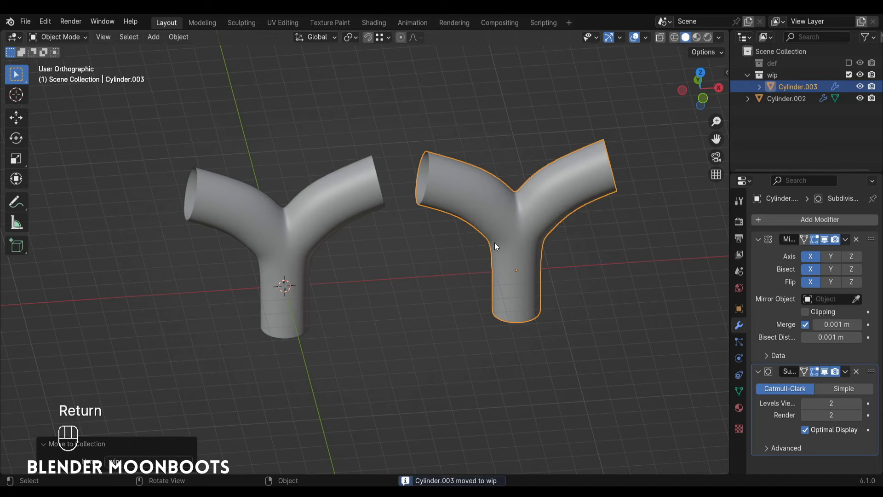
Step: Select the original Y pipe and apply its Mirror modifier
{"action": "left_click", "coordinate": [320, 235]}
{"action": "left_click_drag", "start_coordinate": [363, 232], "coordinate": [478, 242]}
{"action": "left_click_drag", "start_coordinate": [475, 245], "coordinate": [480, 207]}
{"action": "left_click_drag", "start_coordinate": [487, 212], "coordinate": [484, 195]}
{"action": "left_click_drag", "start_coordinate": [848, 243], "coordinate": [834, 255]}
{"action": "left_click_drag", "start_coordinate": [508, 243], "coordinate": [496, 251]}
{"action": "left_click_drag", "start_coordinate": [509, 253], "coordinate": [517, 224]}
{"action": "left_click_drag", "start_coordinate": [530, 236], "coordinate": [486, 198]}
Step: In Edit Mode select the whole mesh and Merge vertices By Distance
{"action": "key", "text": "Tab"}
{"action": "key", "text": "1"}
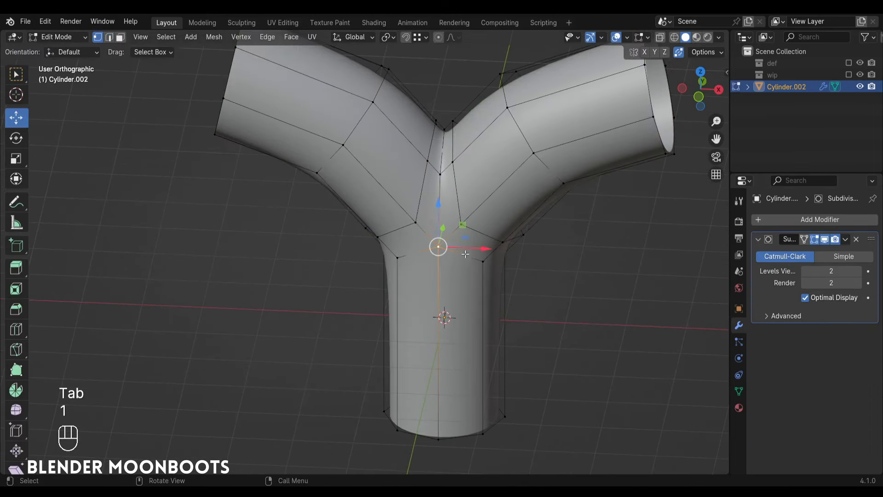
{"action": "left_click_drag", "start_coordinate": [502, 247], "coordinate": [484, 248]}
{"action": "key", "text": "ctrl+z"}
{"action": "key", "text": "a"}
{"action": "left_click_drag", "start_coordinate": [492, 256], "coordinate": [507, 161]}
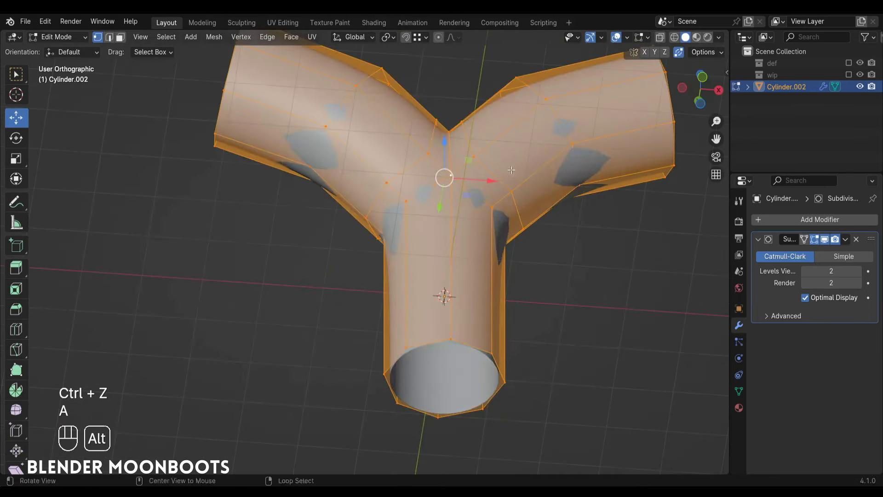
{"action": "key", "text": "m"}
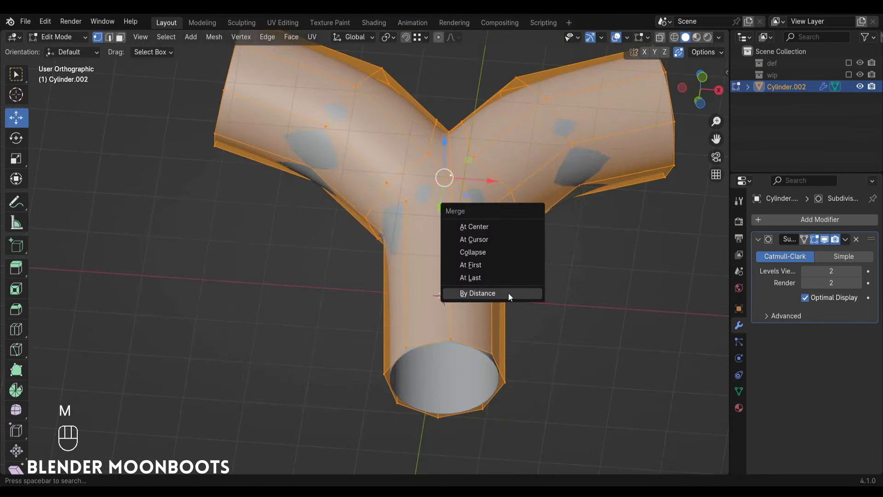
{"action": "left_click_drag", "start_coordinate": [492, 228], "coordinate": [508, 295]}
Step: Hide both collections and start over with a plain default cube in Object Mode
{"action": "key", "text": "Tab"}
{"action": "left_click_drag", "start_coordinate": [510, 272], "coordinate": [506, 306]}
{"action": "left_click_drag", "start_coordinate": [514, 293], "coordinate": [526, 312]}
{"action": "left_click_drag", "start_coordinate": [528, 276], "coordinate": [535, 244]}
{"action": "left_click_drag", "start_coordinate": [532, 246], "coordinate": [493, 274]}
{"action": "left_click", "coordinate": [499, 271]}
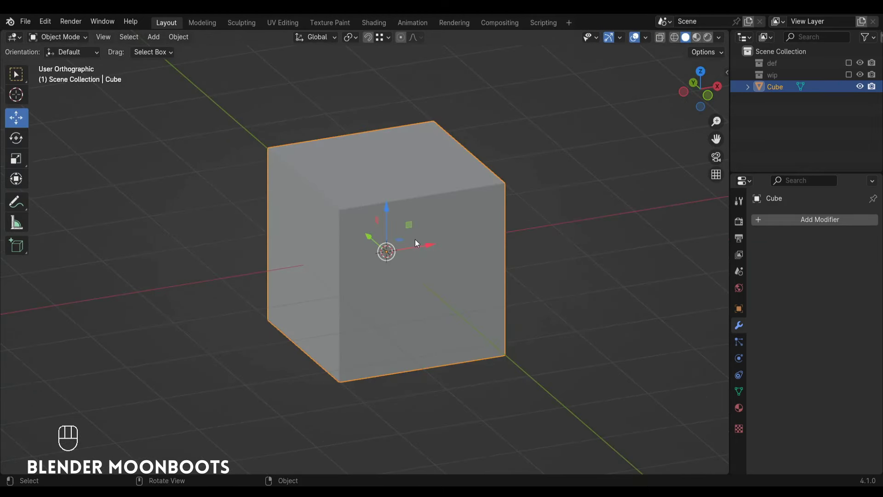
Step: Delete the cube, add a 6-vertex cylinder and select its top cap edges in Edit Mode
{"action": "key", "text": "x"}
{"action": "key", "text": "shift+a"}
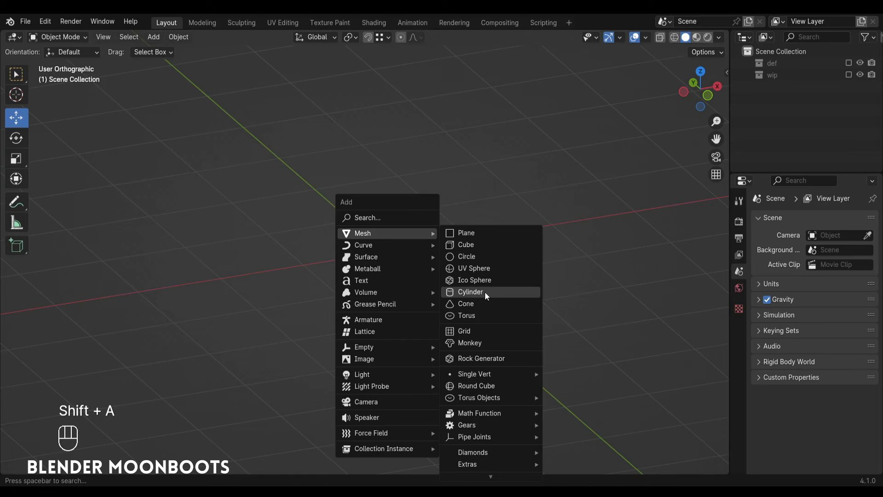
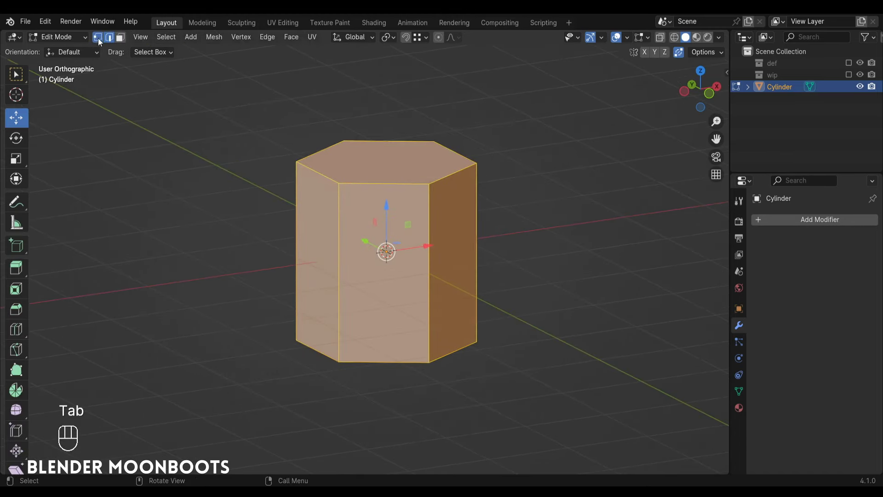
{"action": "left_click", "coordinate": [369, 152]}
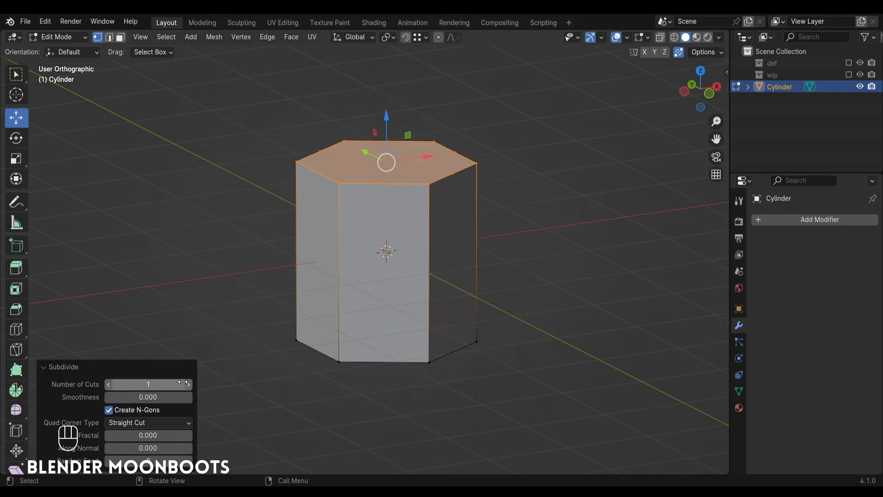
{"action": "left_click", "coordinate": [191, 388]}
{"action": "left_click", "coordinate": [364, 239]}
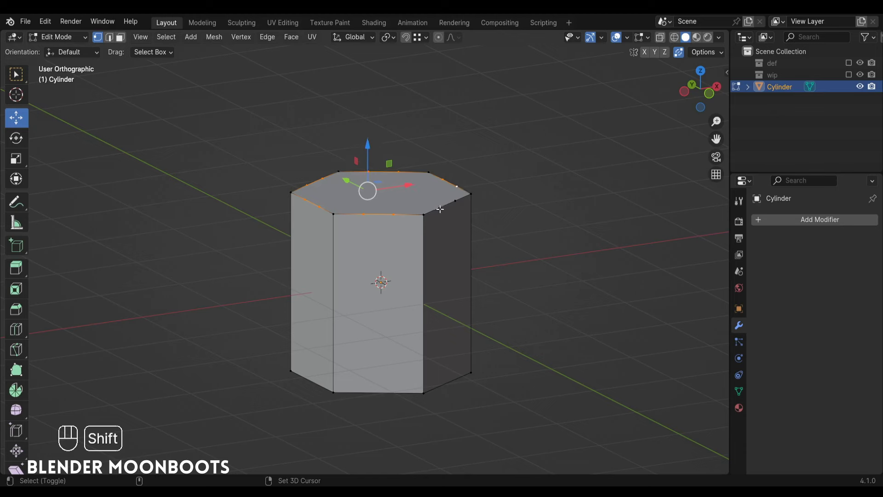
Step: Inset and extrude the top faces into a zigzag band around the hexagonal cylinder
{"action": "left_click_drag", "start_coordinate": [383, 142], "coordinate": [379, 96]}
{"action": "left_click", "coordinate": [410, 124]}
{"action": "key", "text": "3"}
{"action": "left_click", "coordinate": [408, 145]}
{"action": "key", "text": "e"}
{"action": "left_click", "coordinate": [442, 160]}
{"action": "left_click", "coordinate": [448, 210]}
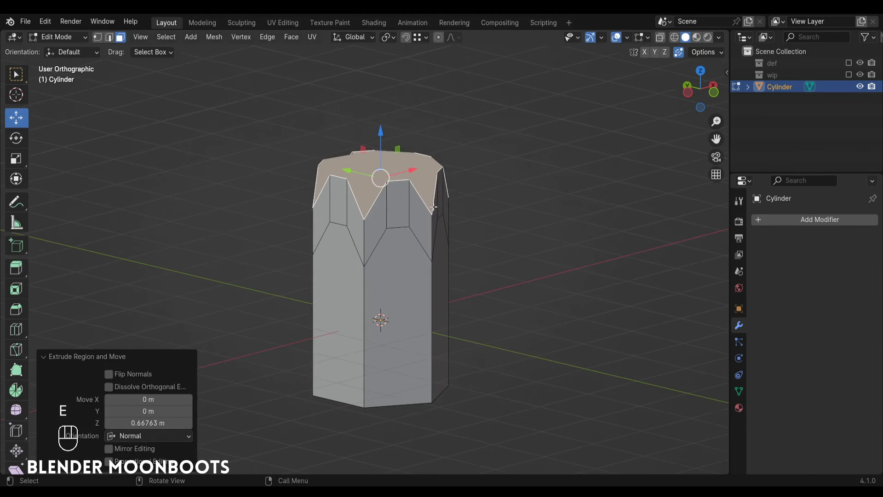
{"action": "key", "text": "s"}
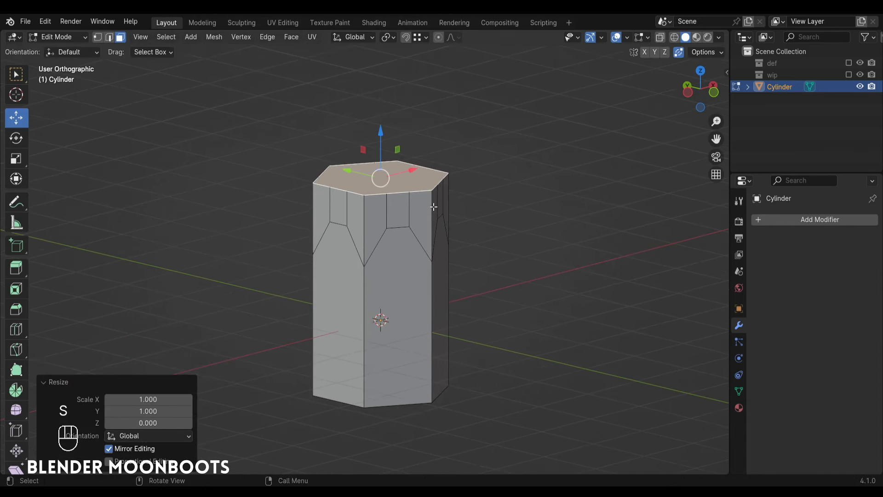
{"action": "left_click", "coordinate": [385, 139]}
{"action": "left_click", "coordinate": [393, 159]}
{"action": "left_click", "coordinate": [417, 179]}
{"action": "left_click", "coordinate": [433, 176]}
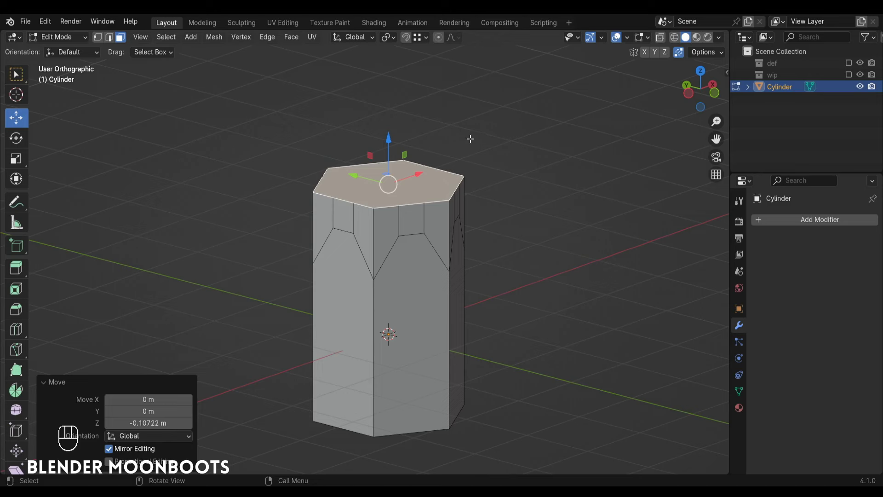
{"action": "left_click_drag", "start_coordinate": [474, 142], "coordinate": [521, 122]}
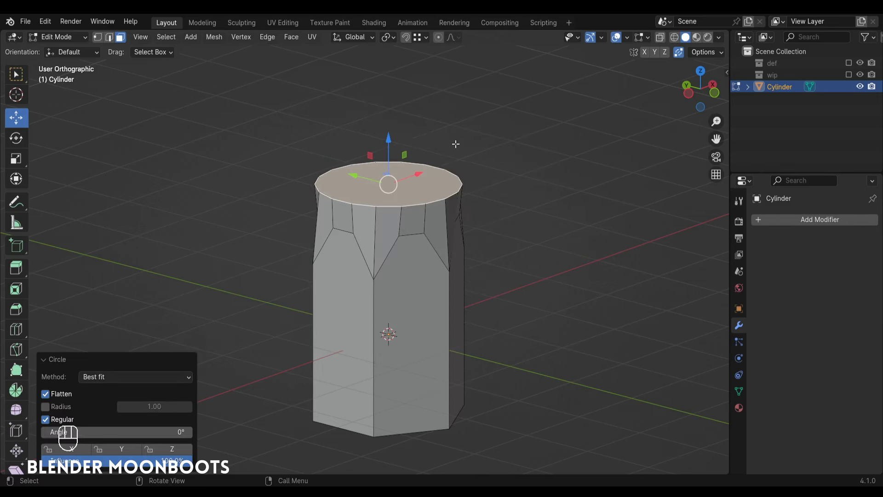
Step: From the front, scale the raised top cap down into a sharp pencil-like point
{"action": "key", "text": "KP_1"}
{"action": "left_click", "coordinate": [62, 409]}
{"action": "key", "text": "s"}
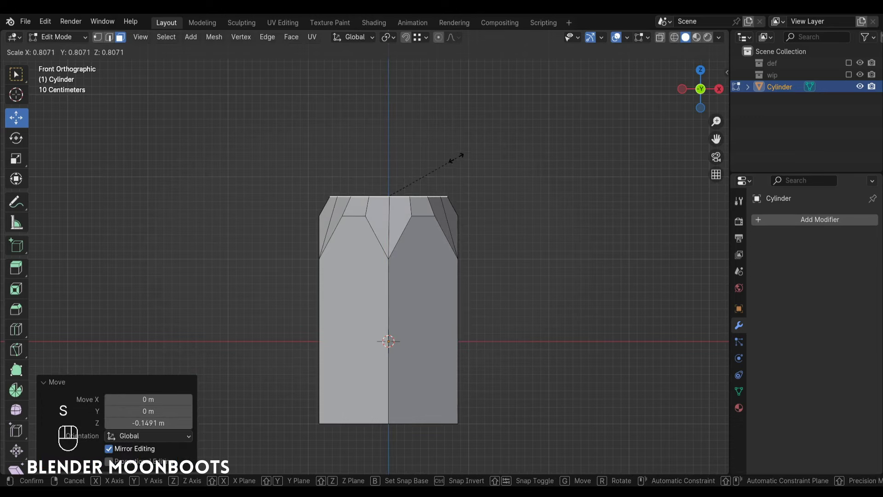
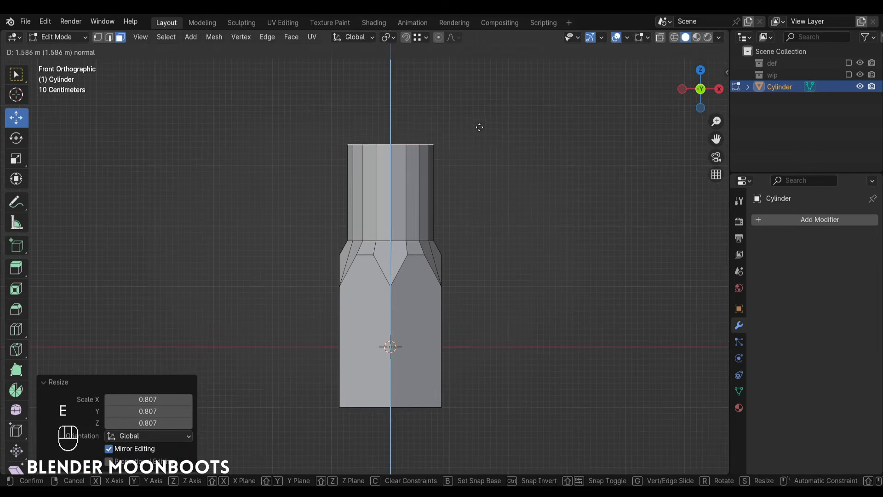
{"action": "key", "text": "s"}
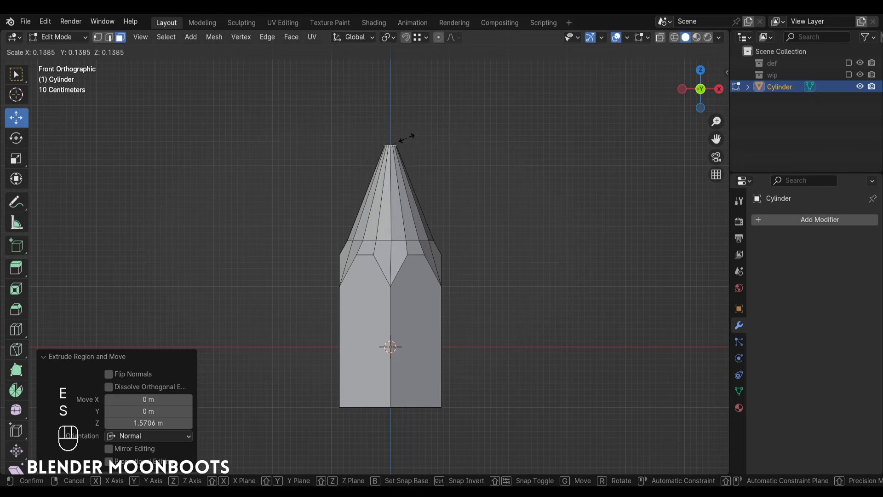
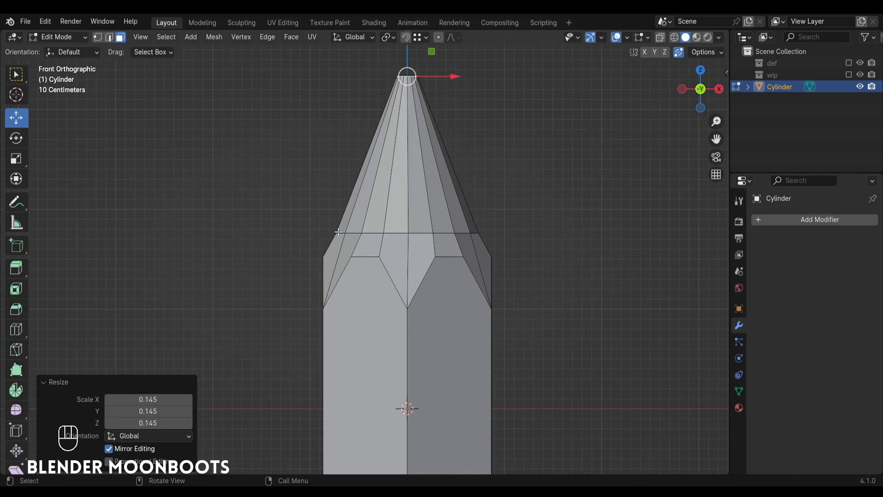
Step: Widen the edge ring where the cone begins slightly, then leave Edit Mode
{"action": "key", "text": "2"}
{"action": "key", "text": "s"}
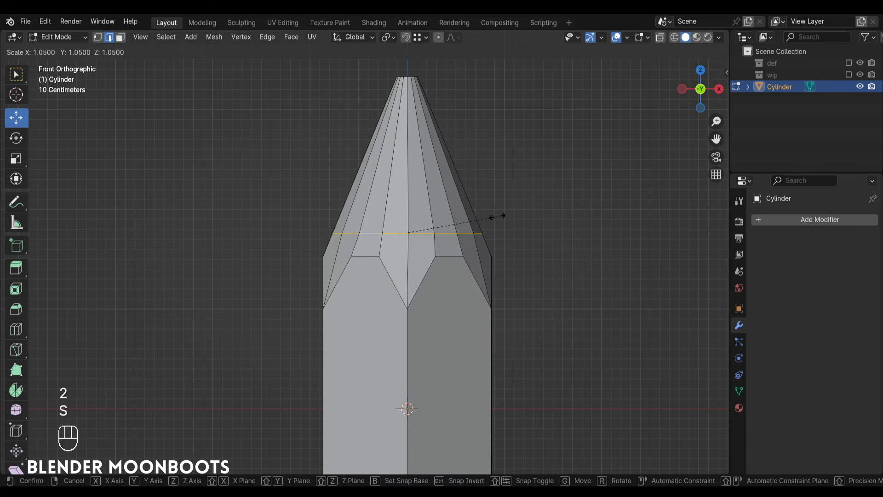
{"action": "left_click_drag", "start_coordinate": [498, 233], "coordinate": [520, 238]}
{"action": "left_click_drag", "start_coordinate": [506, 226], "coordinate": [501, 258]}
{"action": "left_click", "coordinate": [501, 249]}
{"action": "key", "text": "Tab"}
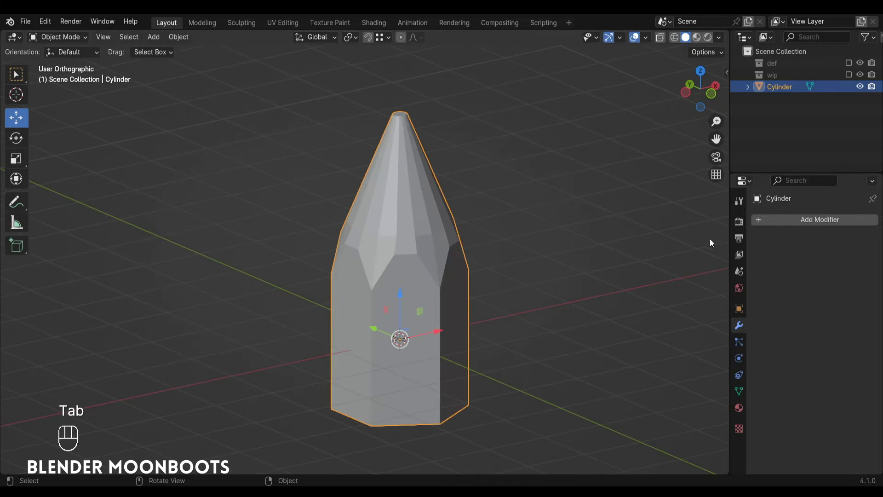
Step: Add a level-2 Subdivision Surface to the pointed cylinder and view it from the front in Edit Mode
{"action": "left_click_drag", "start_coordinate": [775, 222], "coordinate": [664, 376]}
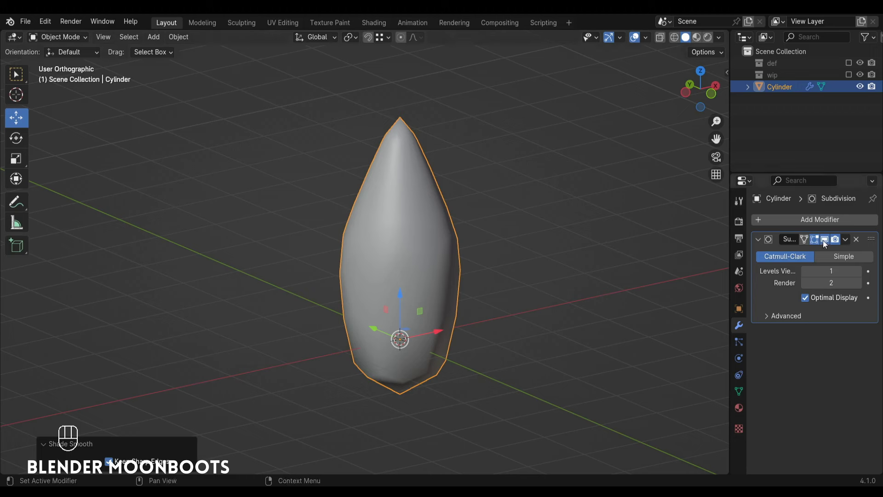
{"action": "left_click", "coordinate": [860, 269]}
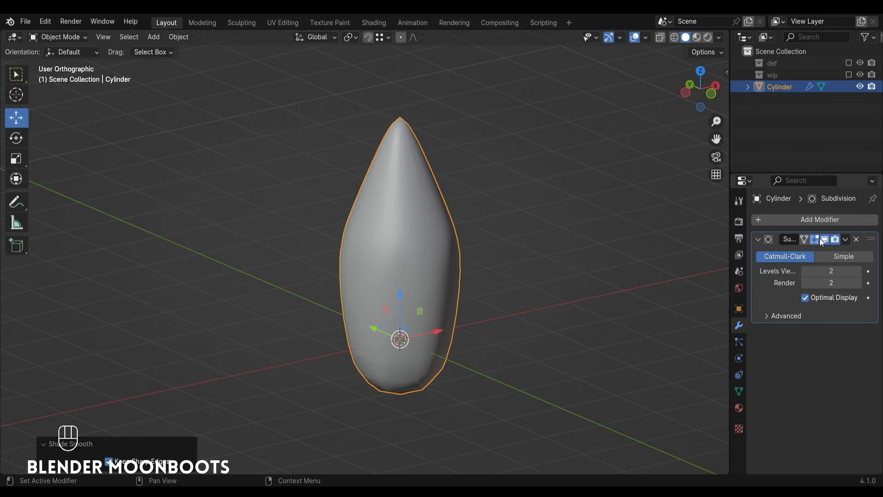
{"action": "key", "text": "Tab"}
{"action": "key", "text": "Tab"}
{"action": "key", "text": "KP_1"}
{"action": "left_click", "coordinate": [123, 38]}
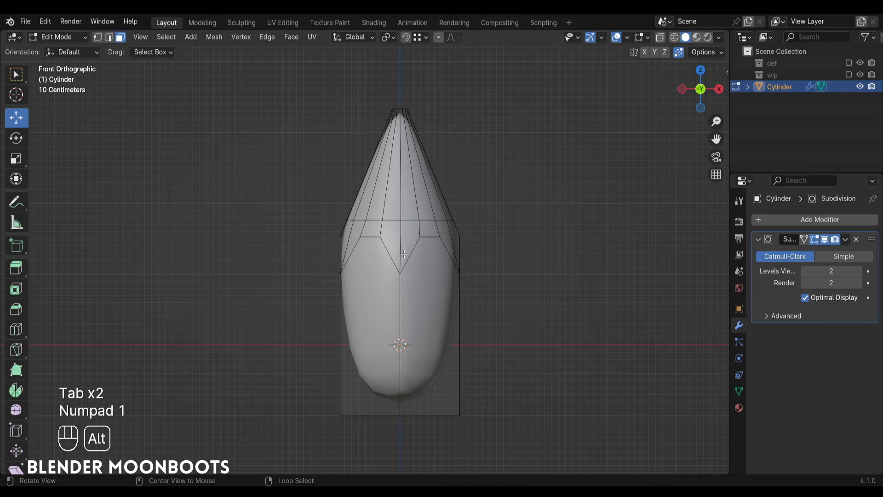
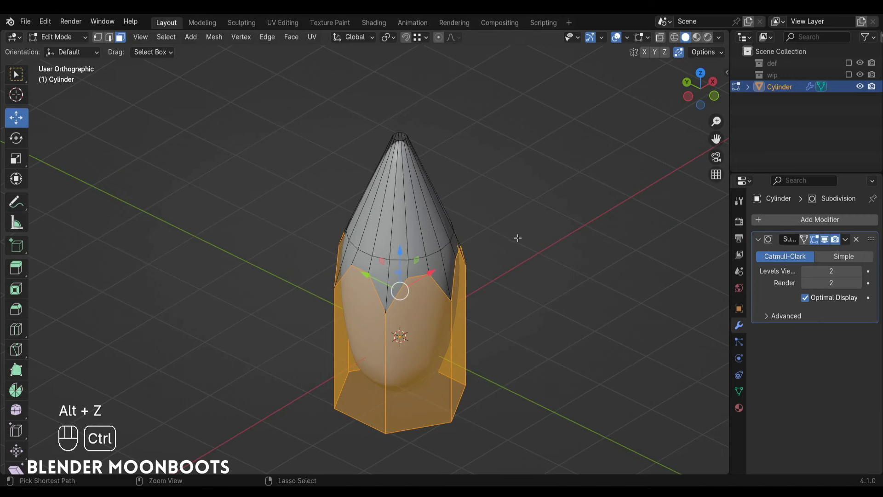
Step: Bevel the zigzag edge loops of the pencil shape with Ctrl+B and confirm the width
{"action": "key", "text": "ctrl+b"}
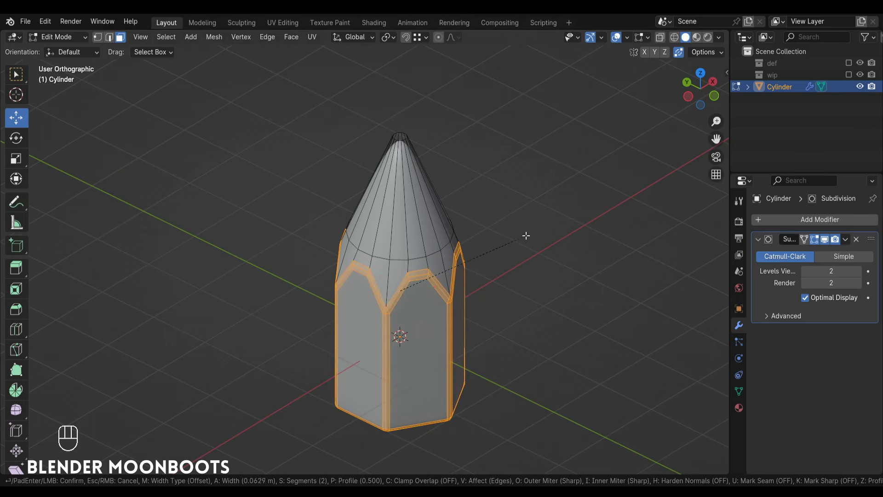
{"action": "key", "text": "Tab"}
{"action": "left_click_drag", "start_coordinate": [507, 258], "coordinate": [513, 236]}
{"action": "left_click_drag", "start_coordinate": [503, 275], "coordinate": [520, 220]}
{"action": "left_click", "coordinate": [502, 239]}
{"action": "key", "text": "Tab"}
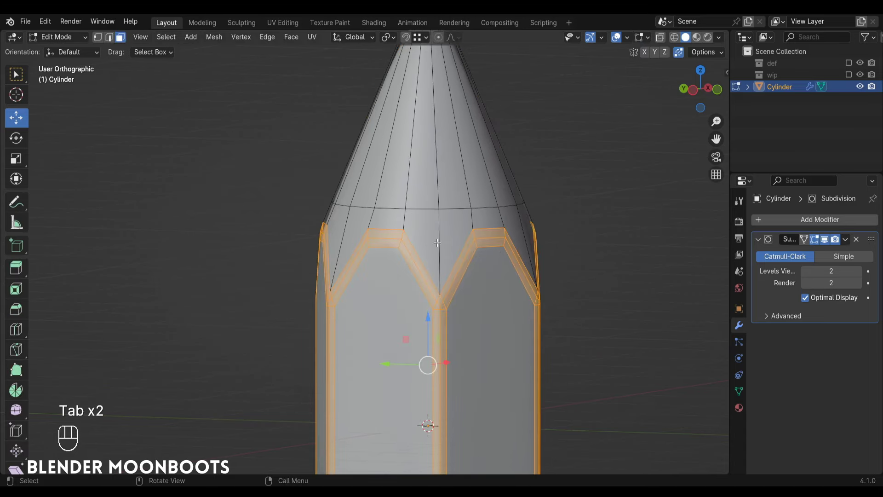
Step: Orbit toward the pencil's tip to prepare it for beveling
{"action": "left_click_drag", "start_coordinate": [470, 255], "coordinate": [452, 263]}
{"action": "key", "text": "Tab"}
{"action": "left_click_drag", "start_coordinate": [524, 311], "coordinate": [460, 336]}
{"action": "left_click_drag", "start_coordinate": [469, 292], "coordinate": [463, 339]}
{"action": "left_click_drag", "start_coordinate": [472, 299], "coordinate": [484, 361]}
{"action": "left_click_drag", "start_coordinate": [486, 289], "coordinate": [499, 239]}
{"action": "key", "text": "Tab"}
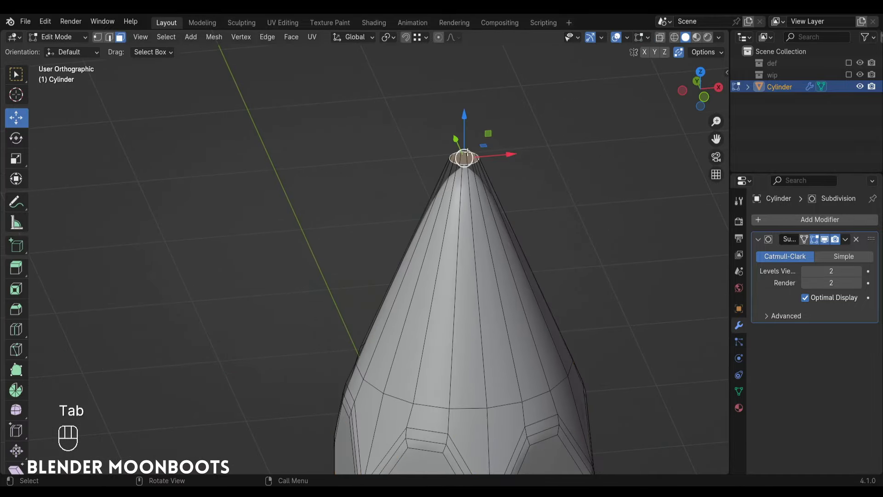
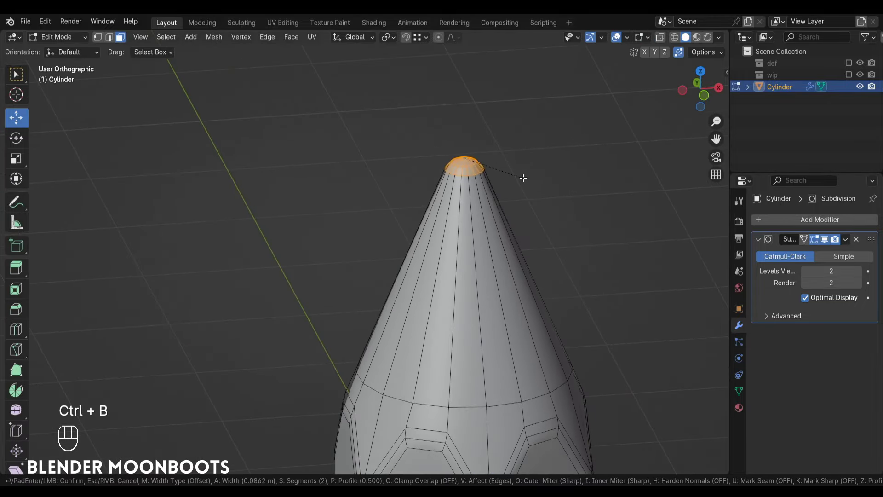
Step: Bevel the tip into a softer rounded point, then reset the scene to the default cube
{"action": "key", "text": "Tab"}
{"action": "left_click_drag", "start_coordinate": [524, 180], "coordinate": [504, 286]}
{"action": "left_click", "coordinate": [509, 291]}
{"action": "left_click", "coordinate": [503, 316]}
{"action": "left_click_drag", "start_coordinate": [497, 317], "coordinate": [475, 254]}
{"action": "left_click_drag", "start_coordinate": [488, 251], "coordinate": [497, 210]}
{"action": "left_click_drag", "start_coordinate": [497, 233], "coordinate": [581, 226]}
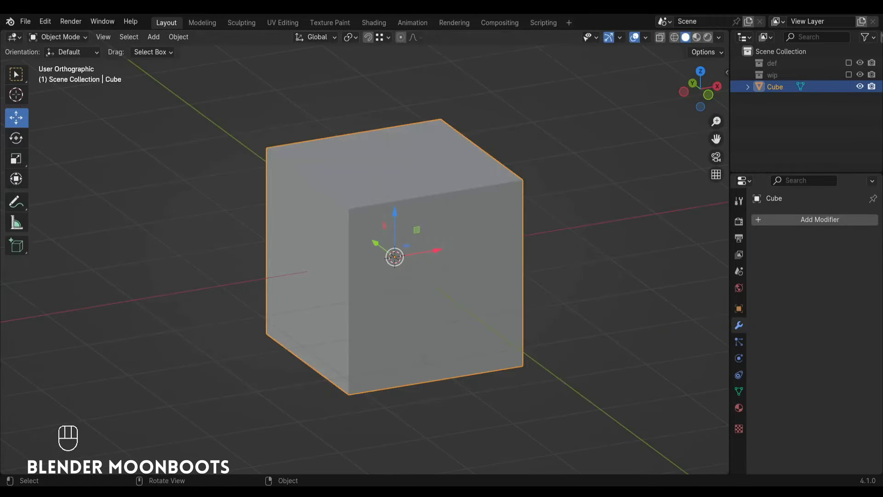
Step: Delete the cube and add a 16-vertex cylinder from the Mesh menu
{"action": "key", "text": "x"}
{"action": "key", "text": "shift+a"}
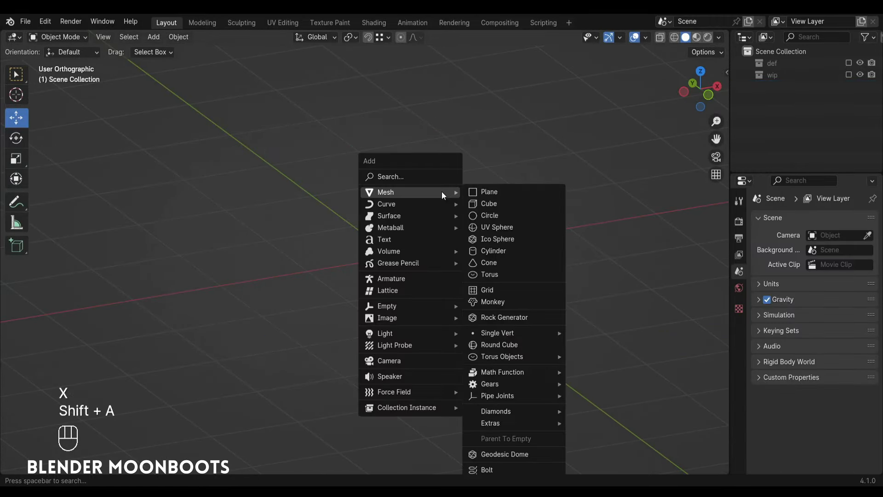
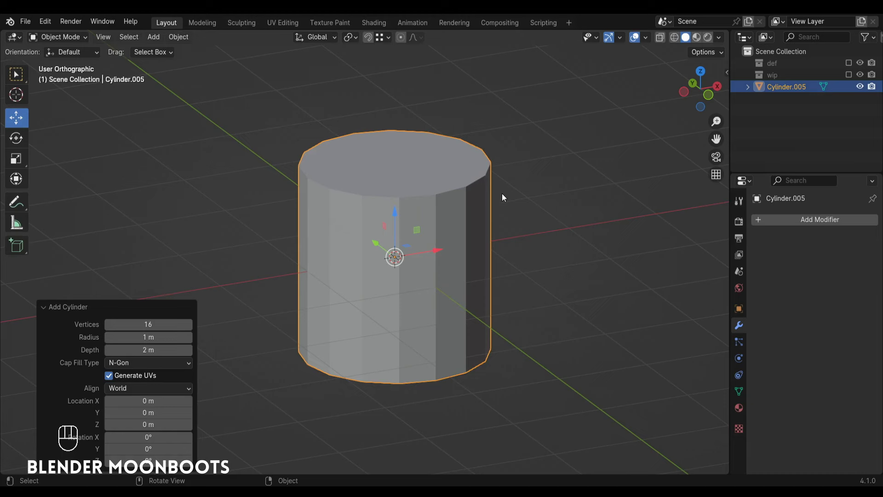
{"action": "key", "text": "Tab"}
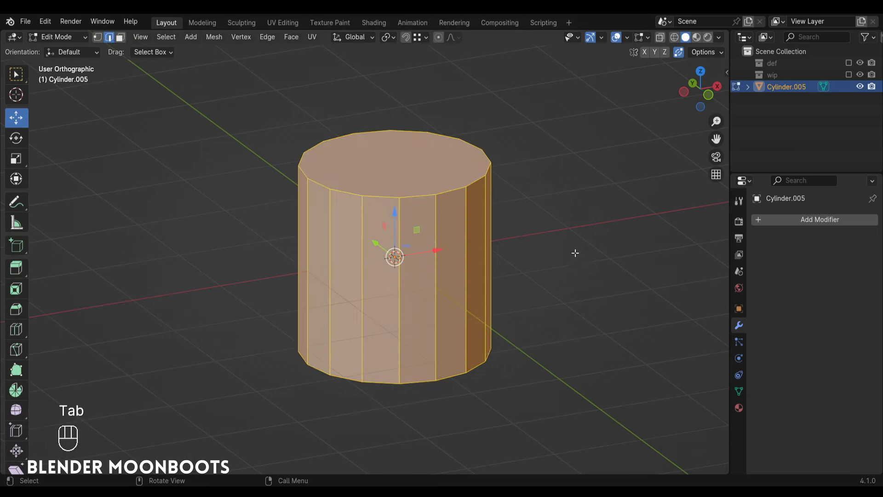
Step: Scale the cylinder in Edit Mode into a taller, slimmer column and return to Object Mode
{"action": "key", "text": "s"}
{"action": "key", "text": "s"}
{"action": "left_click", "coordinate": [542, 211]}
{"action": "key", "text": "Tab"}
{"action": "left_click", "coordinate": [528, 195]}
{"action": "key", "text": "shift+a"}
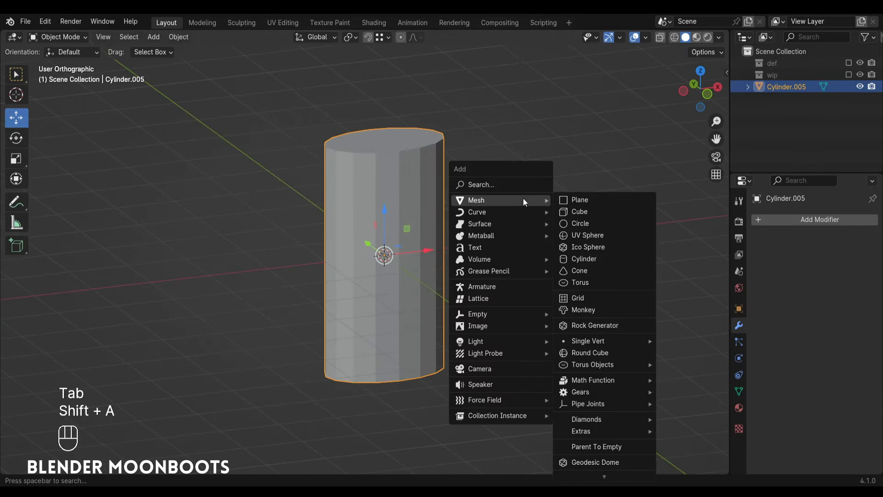
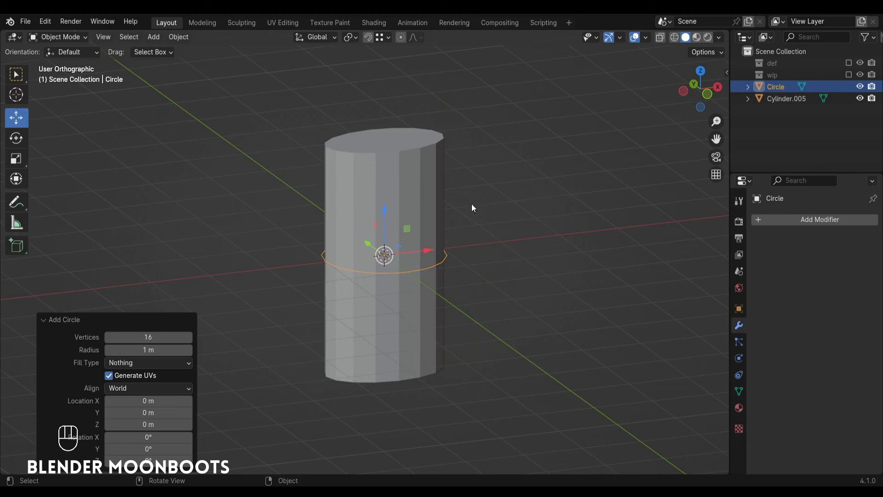
Step: Rotate the new circle 90° on X so it stands upright, seen from Front view
{"action": "key", "text": "r"}
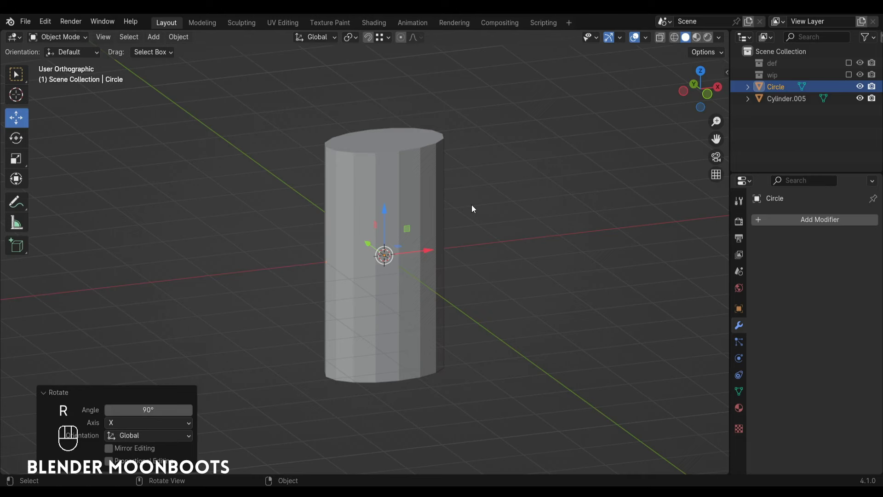
{"action": "left_click_drag", "start_coordinate": [390, 249], "coordinate": [404, 265]}
{"action": "left_click_drag", "start_coordinate": [456, 256], "coordinate": [433, 251]}
{"action": "key", "text": "KP_1"}
Step: Move the circle to the cylinder's left edge and scale it up larger
{"action": "left_click_drag", "start_coordinate": [460, 274], "coordinate": [393, 286]}
{"action": "key", "text": "s"}
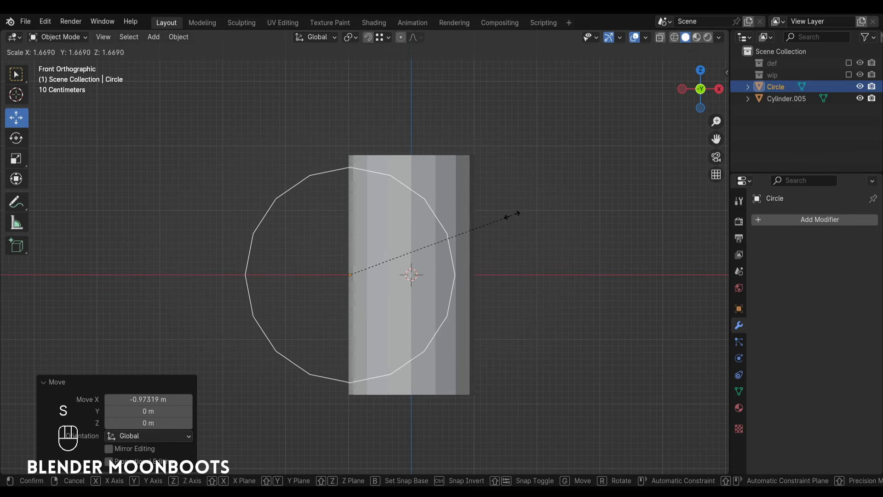
{"action": "left_click", "coordinate": [516, 215]}
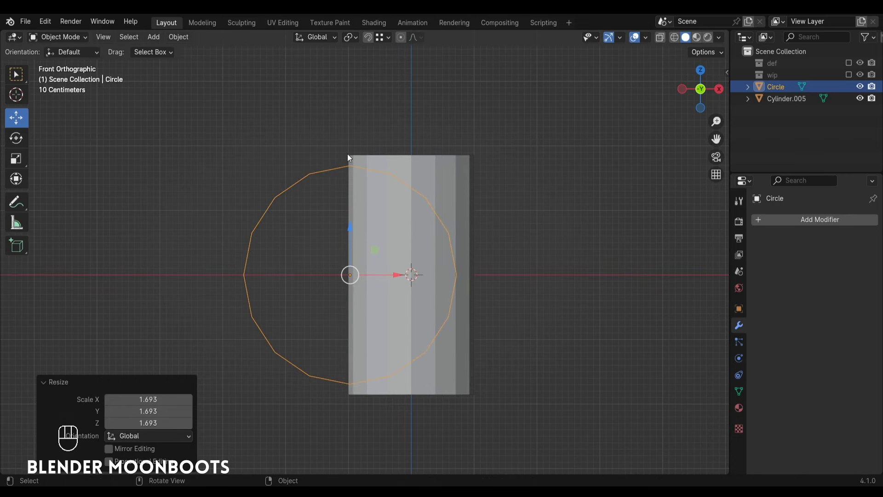
{"action": "left_click", "coordinate": [389, 274]}
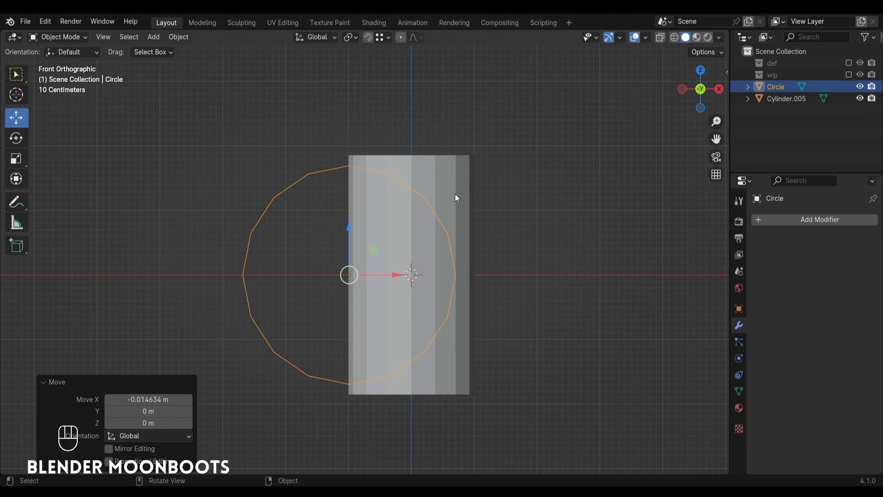
Step: Knife Project the circle's outline onto the cylinder's front faces
{"action": "key", "text": "Tab"}
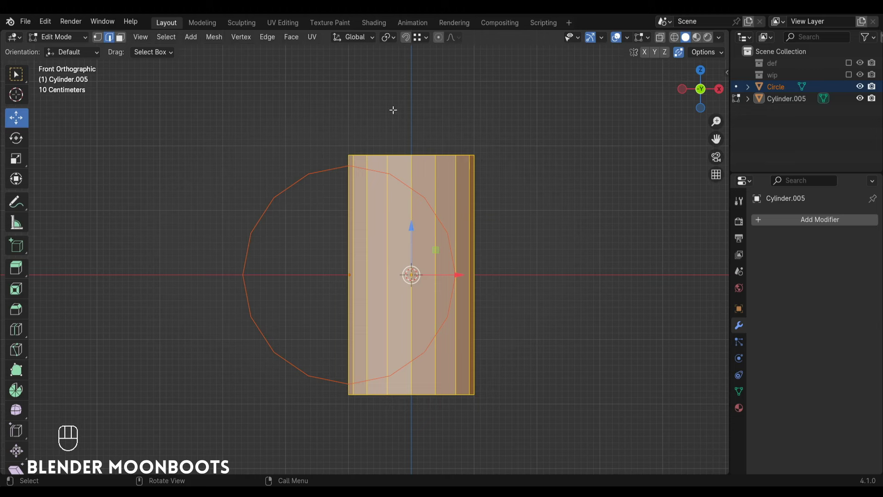
{"action": "left_click_drag", "start_coordinate": [219, 41], "coordinate": [256, 168]}
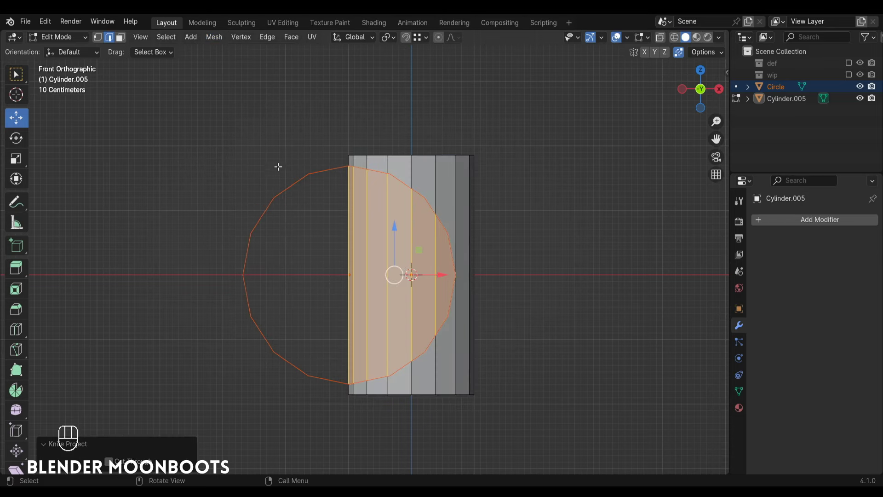
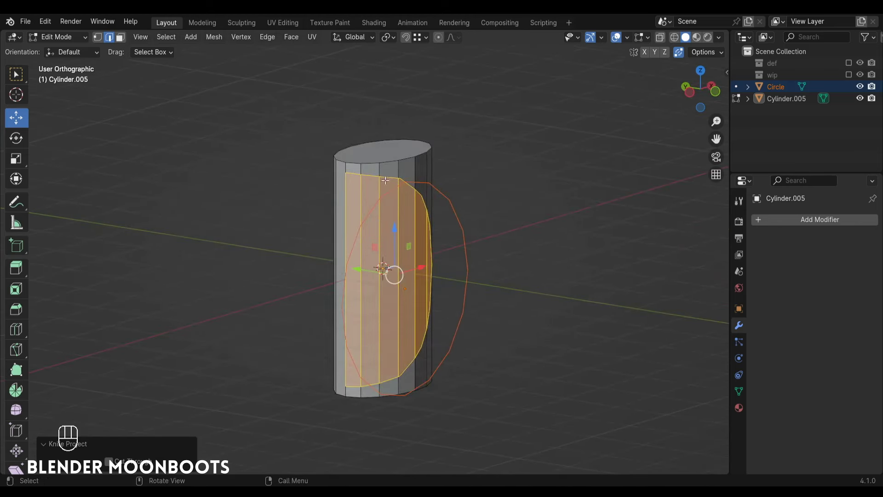
{"action": "key", "text": "KP_1"}
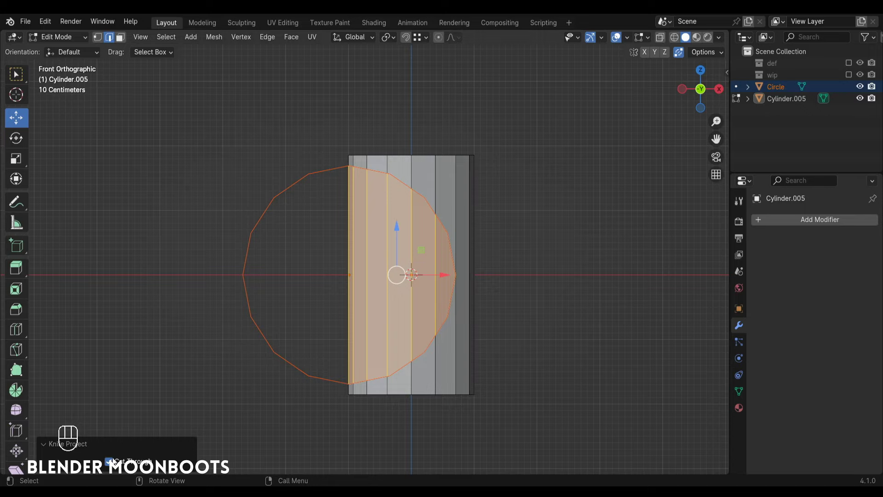
Step: Inspect the projected cut, return to Object Mode and delete the circle
{"action": "left_click_drag", "start_coordinate": [238, 253], "coordinate": [451, 269]}
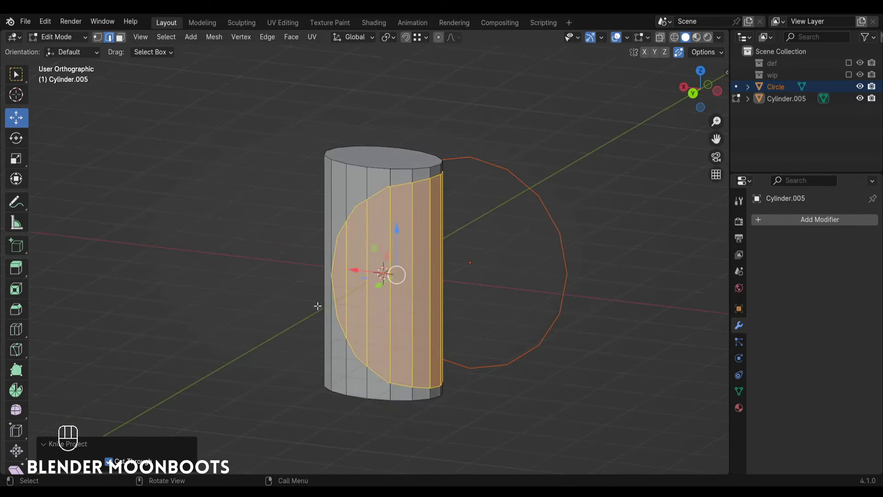
{"action": "left_click_drag", "start_coordinate": [444, 337], "coordinate": [205, 349]}
{"action": "key", "text": "Tab"}
{"action": "key", "text": "x"}
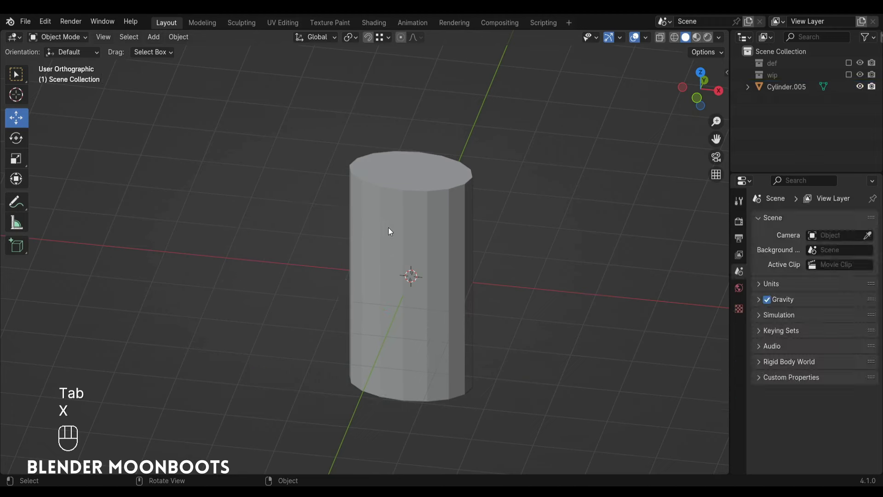
Step: Enter Edit Mode and line up the cylinder in Top and Front orthographic views
{"action": "key", "text": "Tab"}
{"action": "key", "text": "KP_1"}
{"action": "left_click_drag", "start_coordinate": [417, 231], "coordinate": [384, 201]}
{"action": "left_click_drag", "start_coordinate": [404, 214], "coordinate": [406, 191]}
{"action": "left_click_drag", "start_coordinate": [415, 213], "coordinate": [425, 220]}
{"action": "key", "text": "KP_7"}
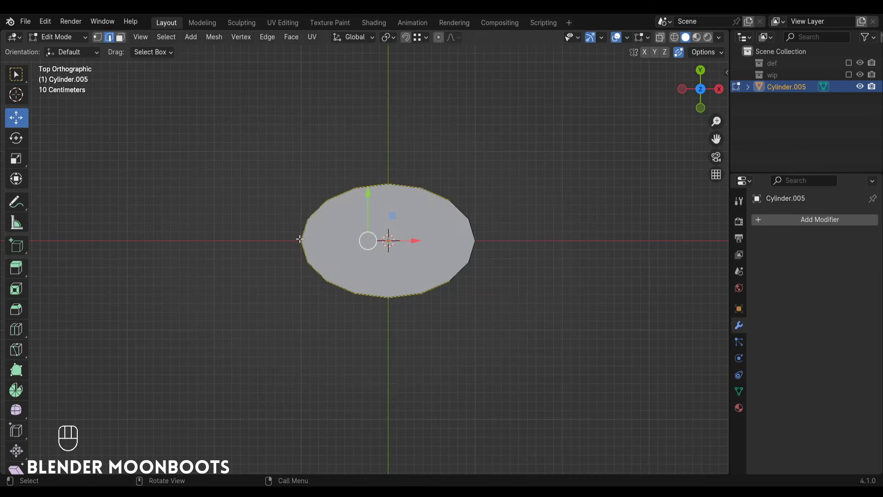
Step: Knife a straight horizontal cut across the cylinder's middle at the curve's lowest point
{"action": "key", "text": "k"}
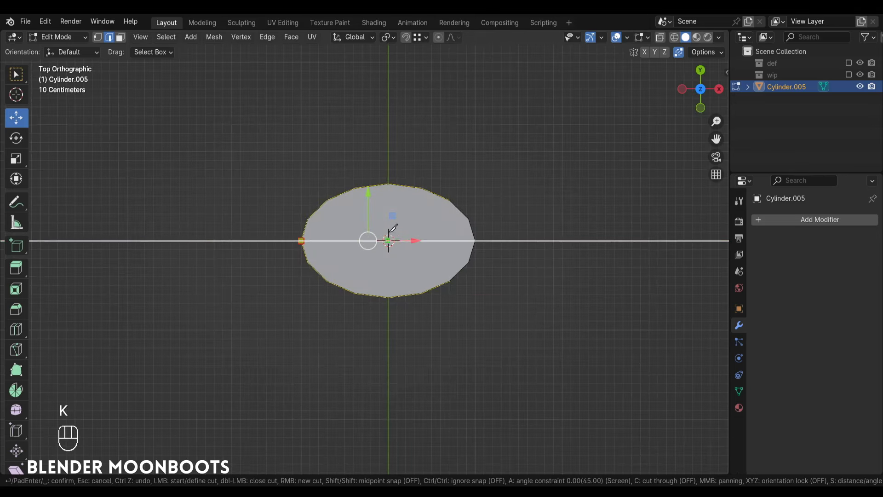
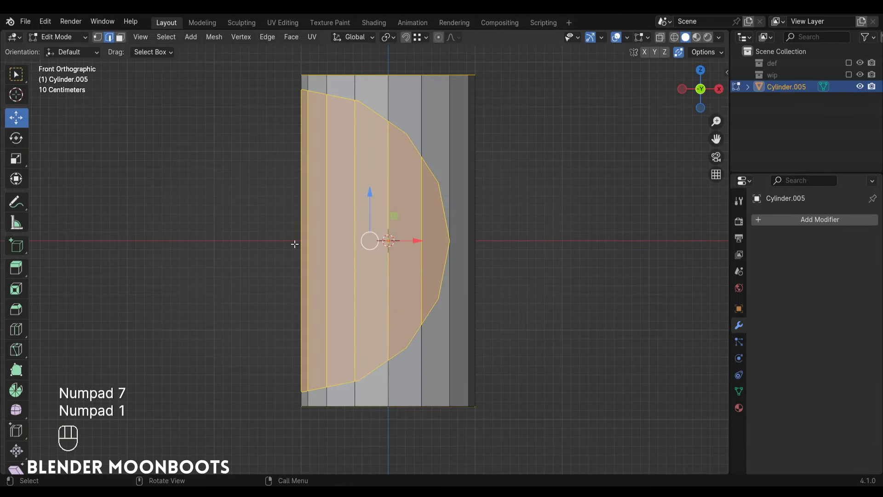
{"action": "key", "text": "k"}
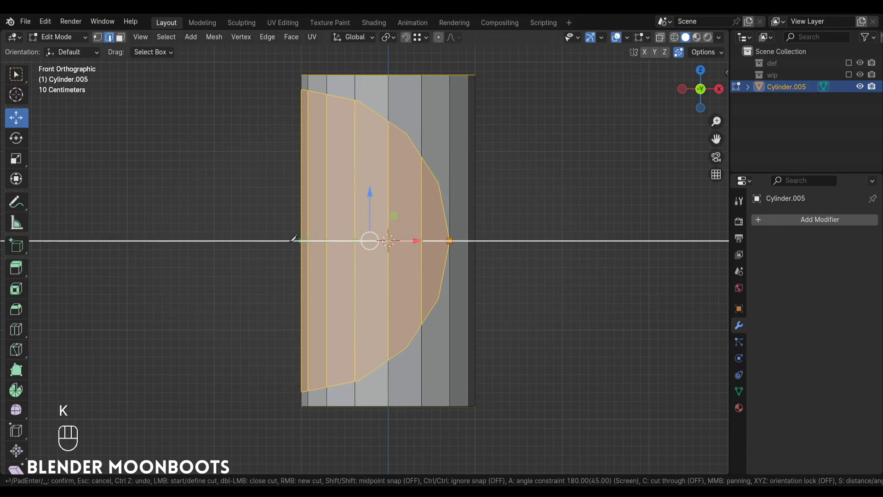
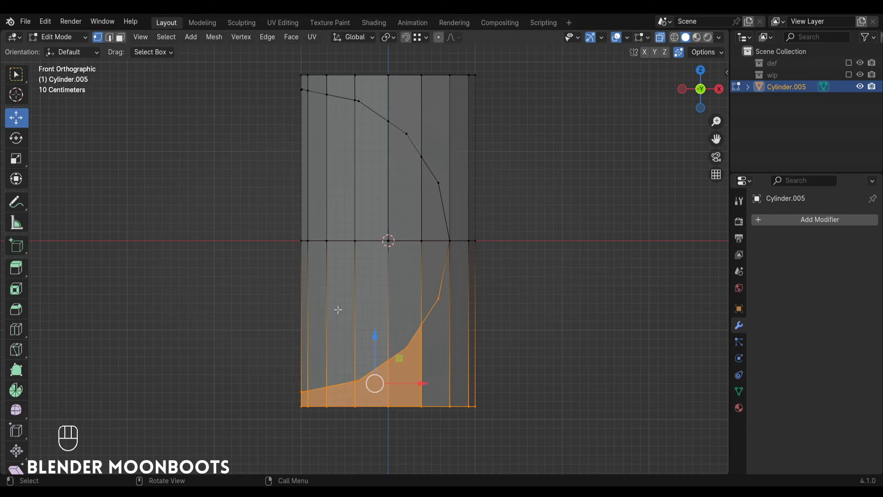
Step: Delete the lower faces and add a Mirror modifier on Y and Z with Clipping
{"action": "key", "text": "x"}
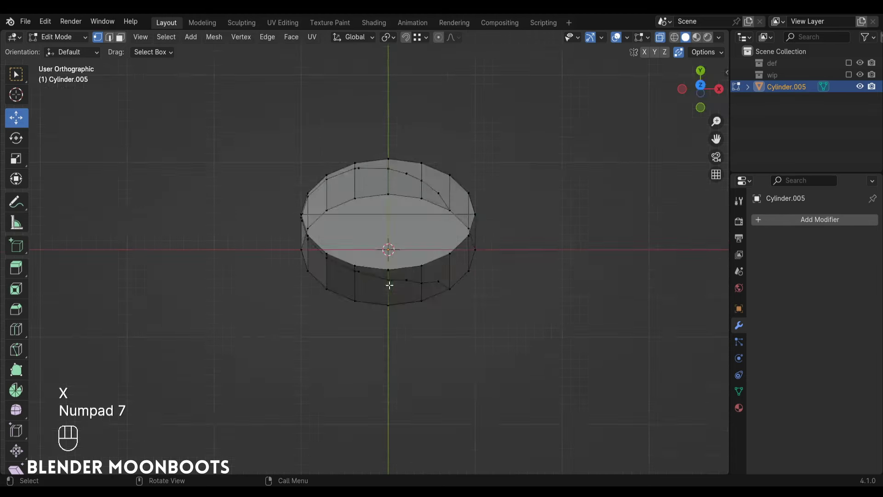
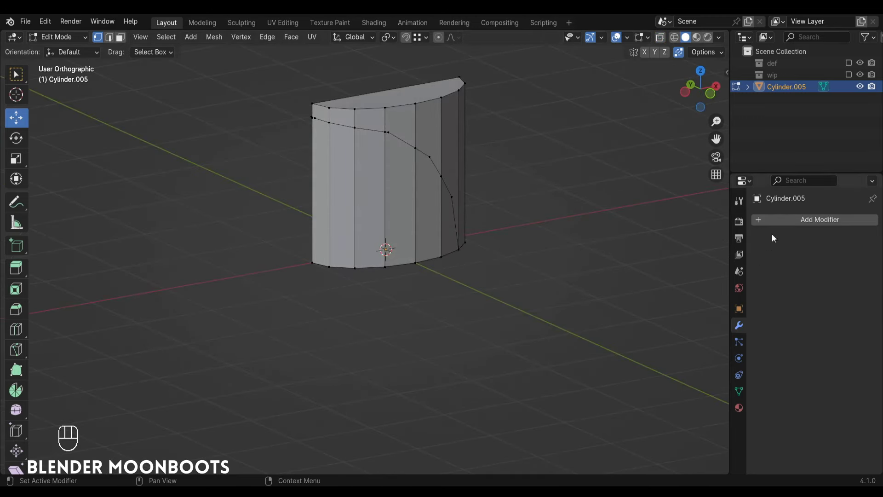
{"action": "left_click_drag", "start_coordinate": [784, 227], "coordinate": [641, 312]}
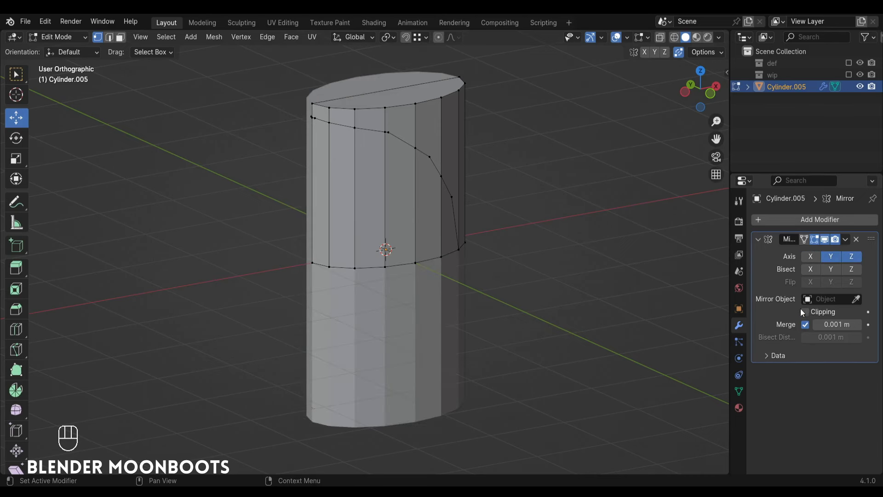
{"action": "left_click_drag", "start_coordinate": [330, 135], "coordinate": [347, 130]}
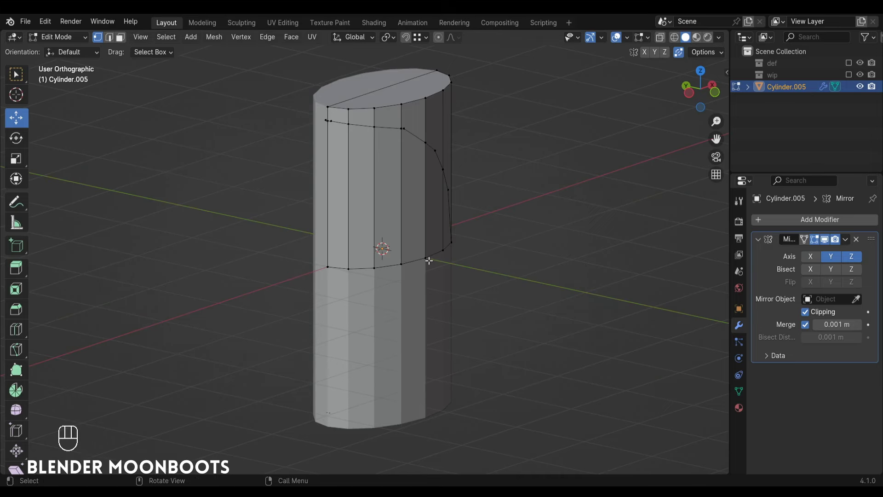
Step: Select the vertex at the top of the curved cut and reposition it along the curve
{"action": "left_click_drag", "start_coordinate": [444, 241], "coordinate": [418, 251]}
{"action": "left_click_drag", "start_coordinate": [415, 248], "coordinate": [473, 313]}
{"action": "left_click_drag", "start_coordinate": [457, 237], "coordinate": [468, 181]}
{"action": "left_click_drag", "start_coordinate": [463, 176], "coordinate": [503, 169]}
{"action": "left_click", "coordinate": [496, 156]}
{"action": "left_click", "coordinate": [507, 156]}
{"action": "left_click_drag", "start_coordinate": [507, 184], "coordinate": [446, 196]}
{"action": "left_click", "coordinate": [467, 191]}
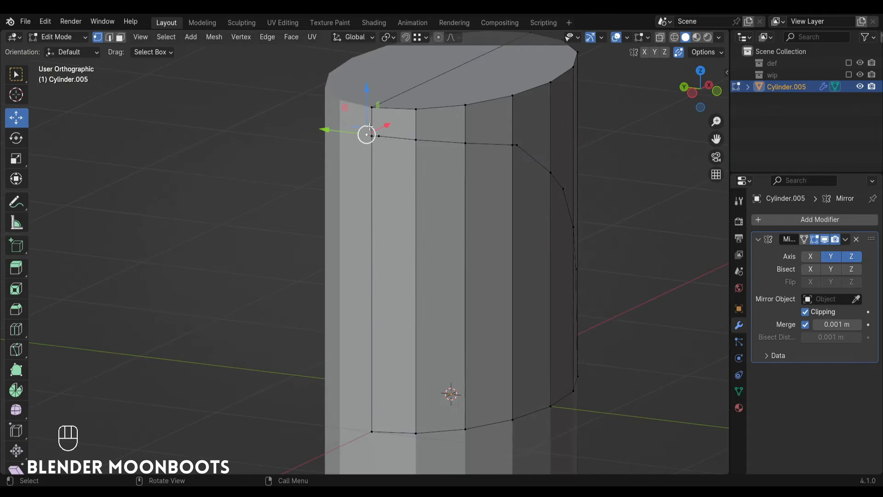
{"action": "key", "text": "x"}
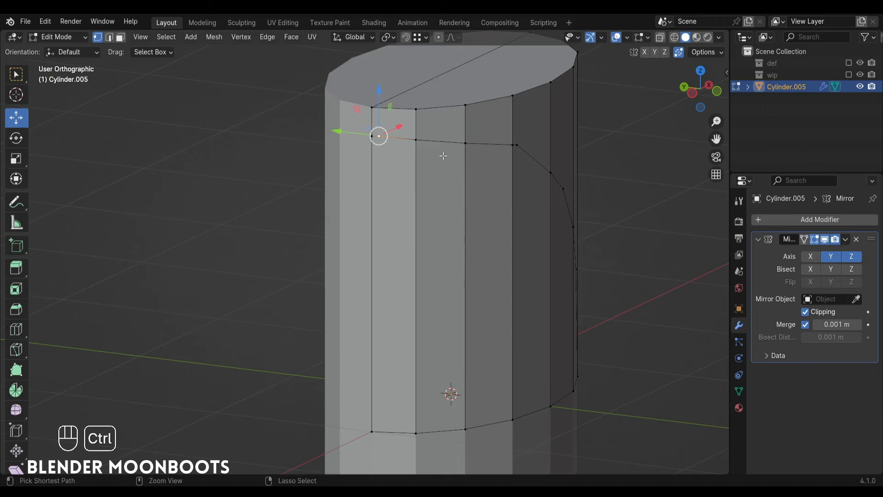
Step: Adjust further vertices along the curved cut, then return to Front view
{"action": "key", "text": "ctrl+x"}
{"action": "left_click_drag", "start_coordinate": [531, 195], "coordinate": [464, 181]}
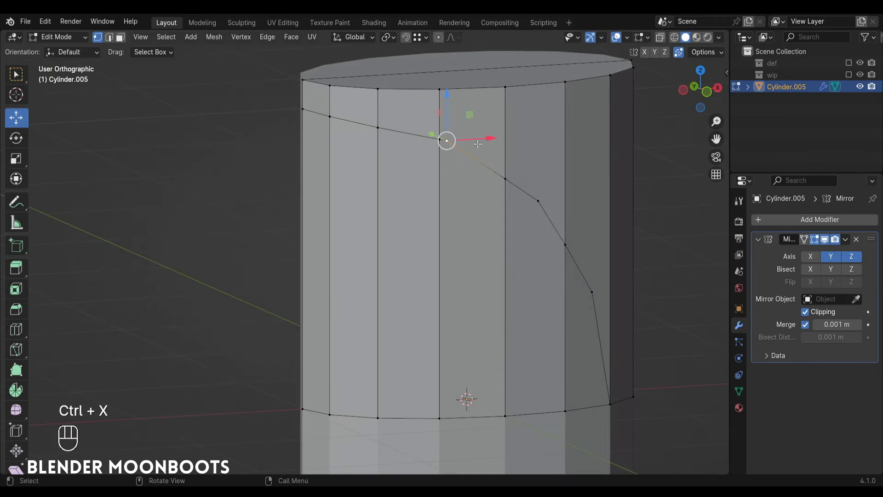
{"action": "left_click", "coordinate": [540, 195]}
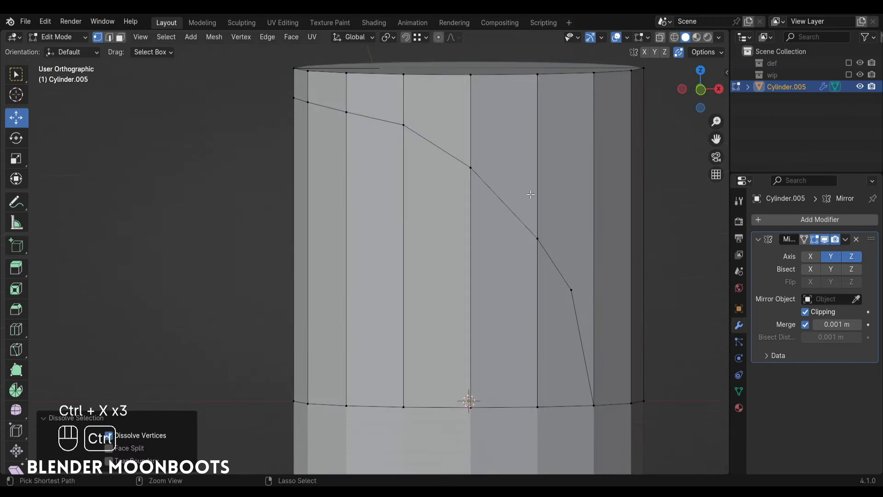
{"action": "left_click", "coordinate": [555, 240]}
{"action": "left_click", "coordinate": [558, 280]}
{"action": "key", "text": "KP_1"}
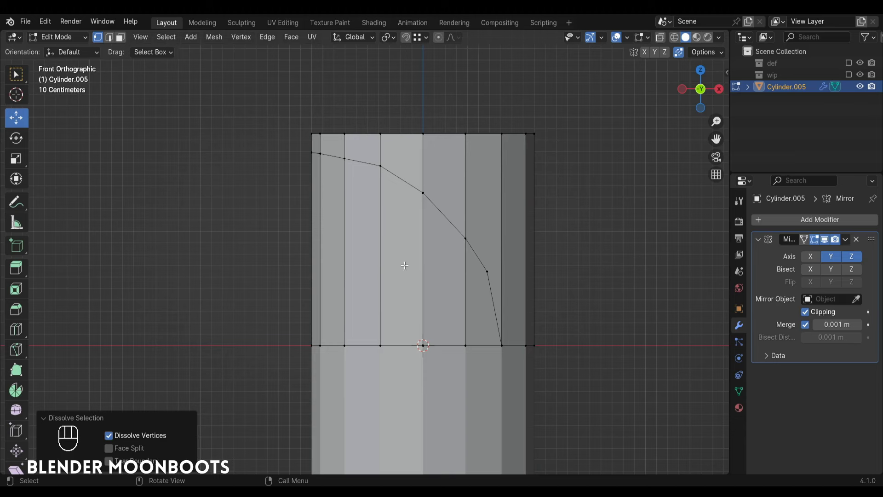
Step: Knife horizontal cuts through the curve's vertices across the upper band in Front view
{"action": "key", "text": "k"}
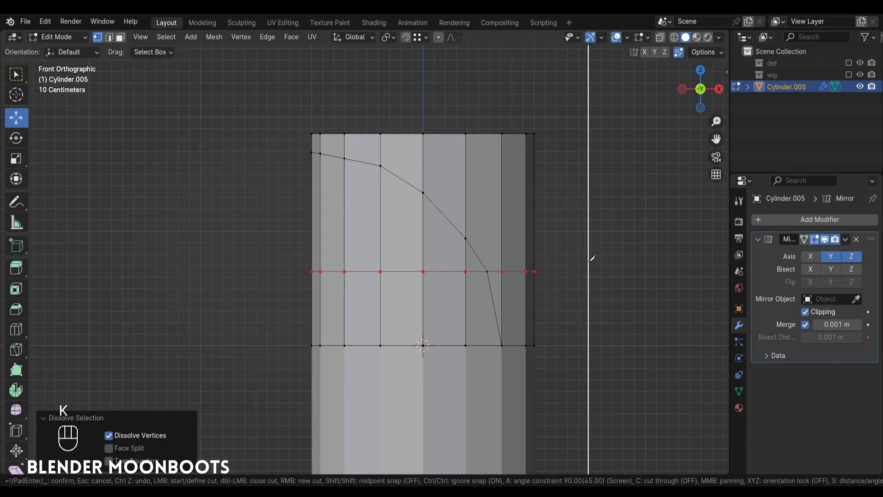
{"action": "key", "text": "k"}
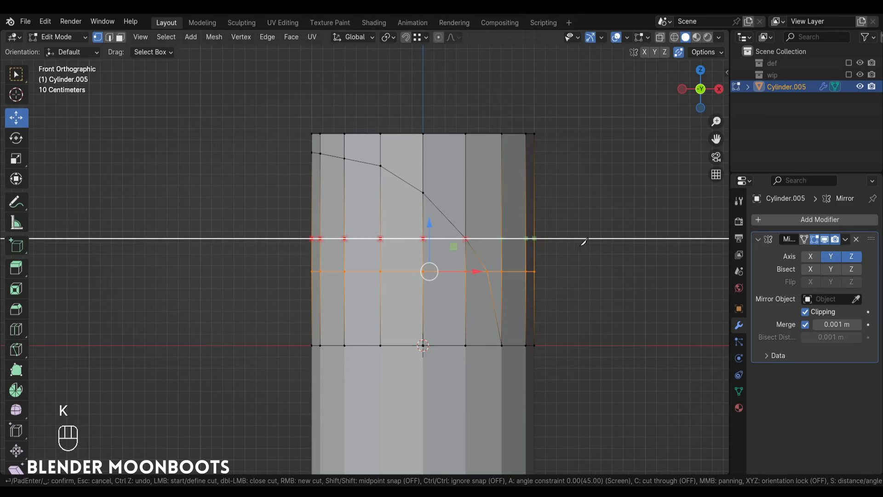
{"action": "key", "text": "k"}
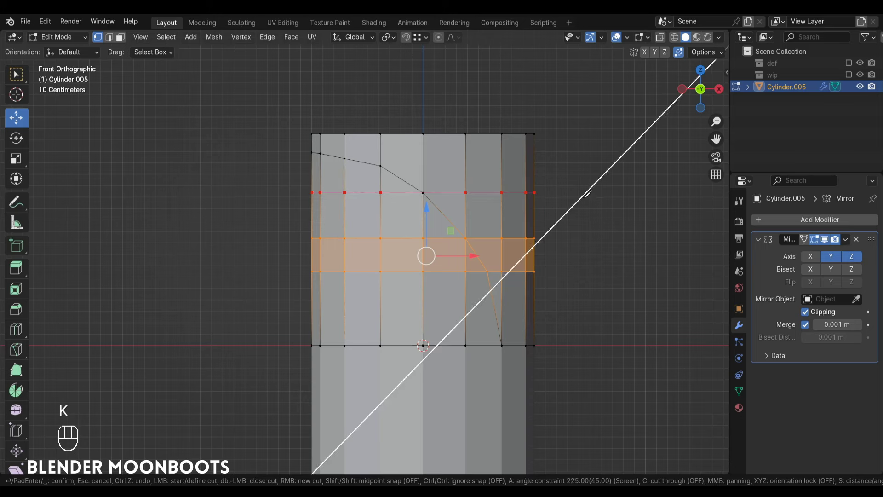
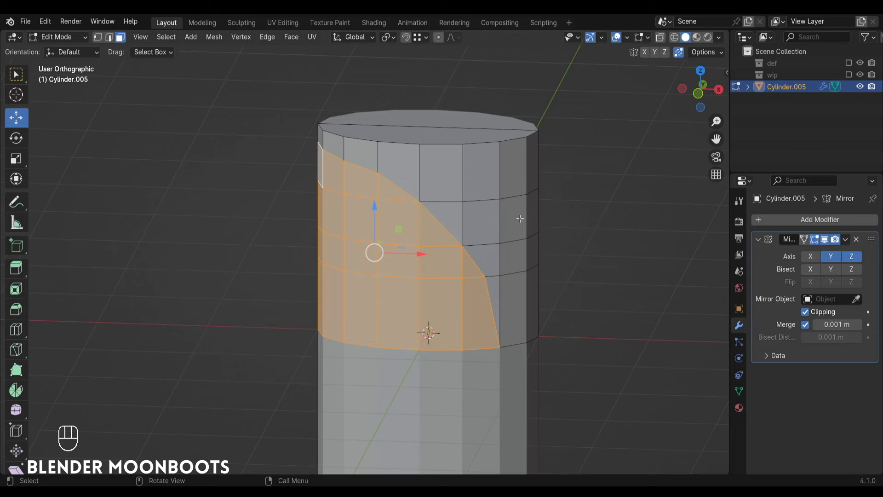
Step: Sink the curved patch along its normal and nudge the groove's outer edge from Top view
{"action": "key", "text": "e"}
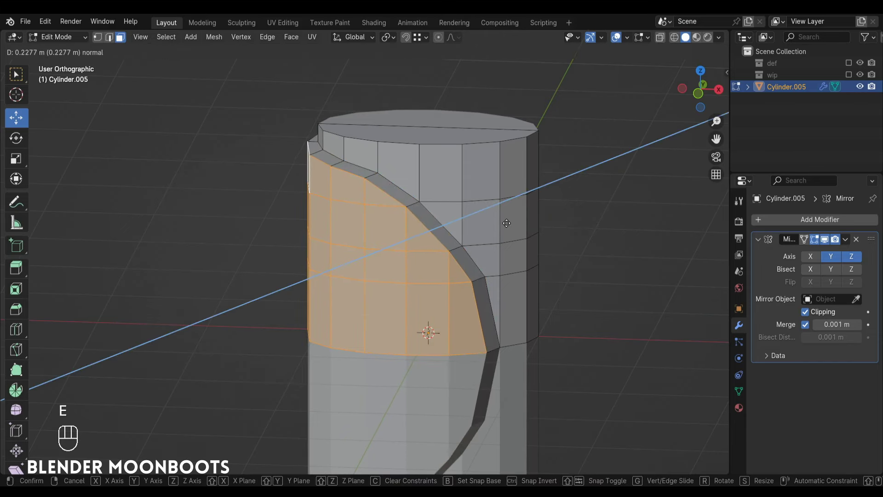
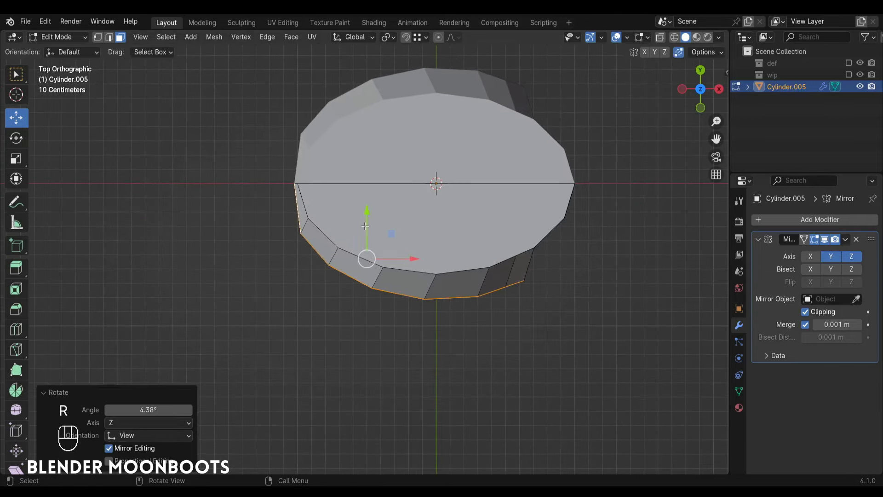
{"action": "left_click", "coordinate": [371, 207]}
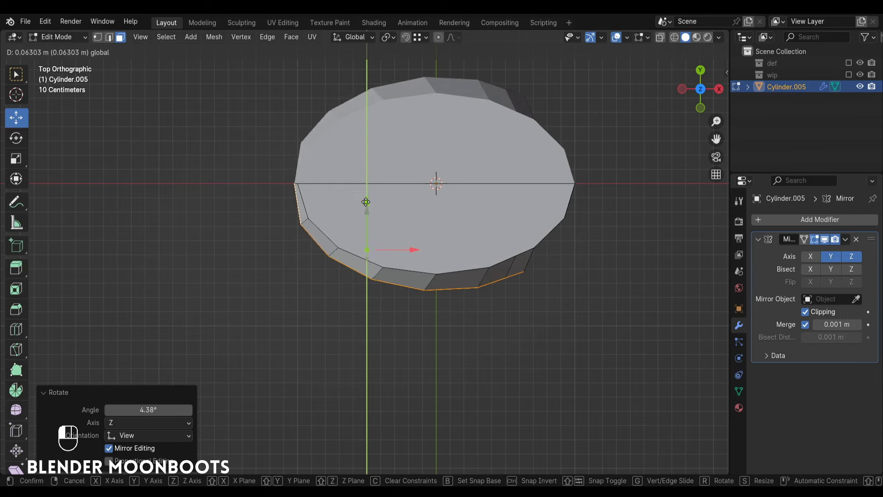
{"action": "key", "text": "KP_7"}
{"action": "left_click", "coordinate": [370, 202]}
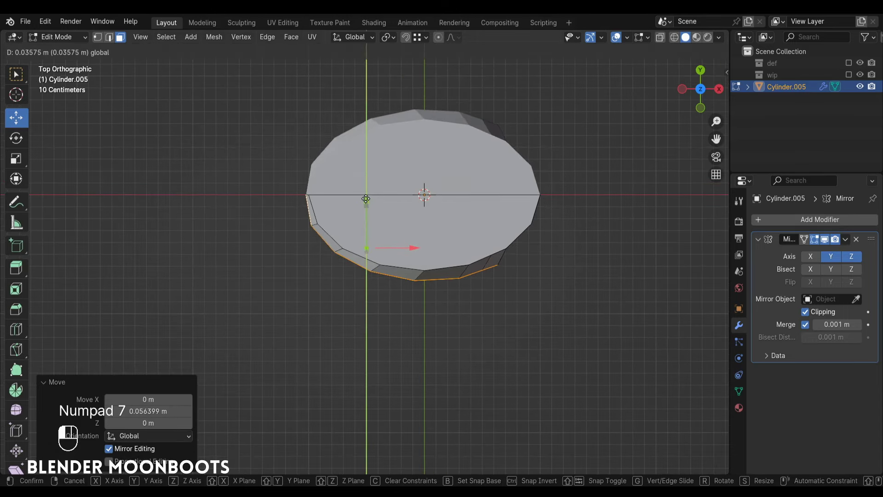
{"action": "left_click", "coordinate": [404, 174]}
{"action": "left_click_drag", "start_coordinate": [448, 181], "coordinate": [456, 189]}
Step: Return to Object Mode and add a Subdivision Surface modifier to round the cylinder
{"action": "key", "text": "Tab"}
{"action": "left_click", "coordinate": [498, 222]}
{"action": "left_click_drag", "start_coordinate": [501, 247], "coordinate": [482, 253]}
{"action": "left_click_drag", "start_coordinate": [777, 223], "coordinate": [657, 377]}
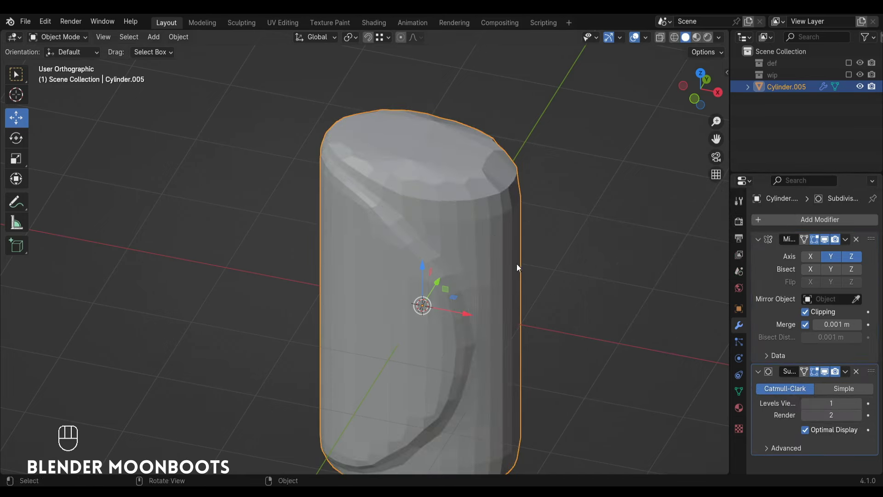
Step: Apply Shade Smooth to the cylinder, inspect it all around, then re-enter Edit Mode
{"action": "left_click", "coordinate": [501, 241]}
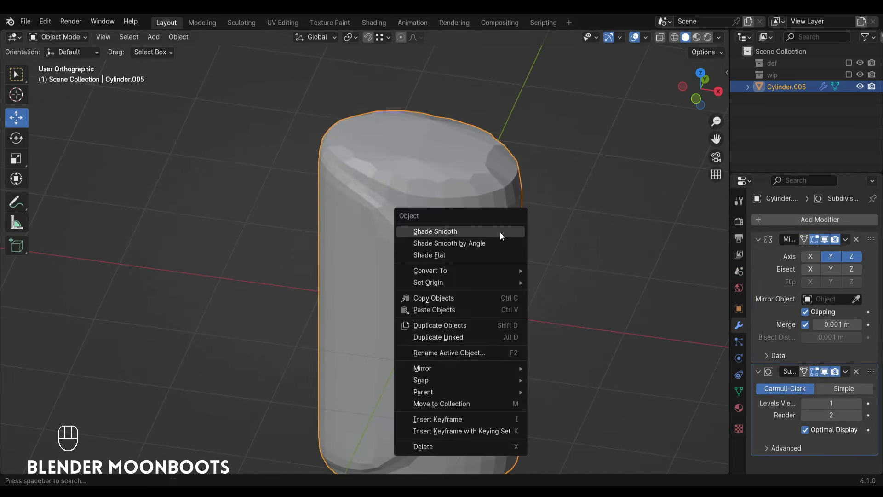
{"action": "left_click_drag", "start_coordinate": [485, 237], "coordinate": [515, 233]}
{"action": "left_click_drag", "start_coordinate": [513, 240], "coordinate": [529, 183]}
{"action": "left_click_drag", "start_coordinate": [558, 214], "coordinate": [522, 219]}
{"action": "left_click_drag", "start_coordinate": [536, 239], "coordinate": [554, 281]}
{"action": "left_click_drag", "start_coordinate": [555, 251], "coordinate": [557, 221]}
{"action": "left_click_drag", "start_coordinate": [545, 202], "coordinate": [550, 168]}
{"action": "left_click_drag", "start_coordinate": [489, 97], "coordinate": [475, 128]}
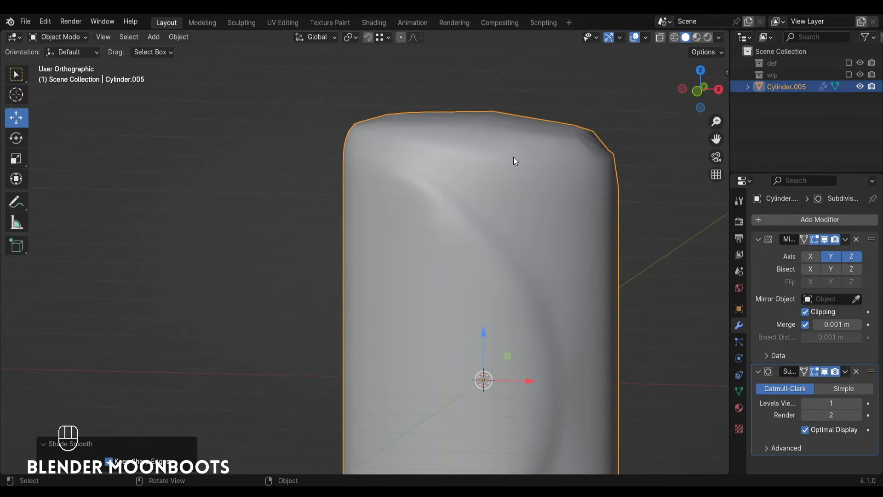
{"action": "key", "text": "Tab"}
Step: In edge select, Alt-select the top rim loop and start a Ctrl+B bevel on it
{"action": "left_click_drag", "start_coordinate": [495, 157], "coordinate": [489, 181]}
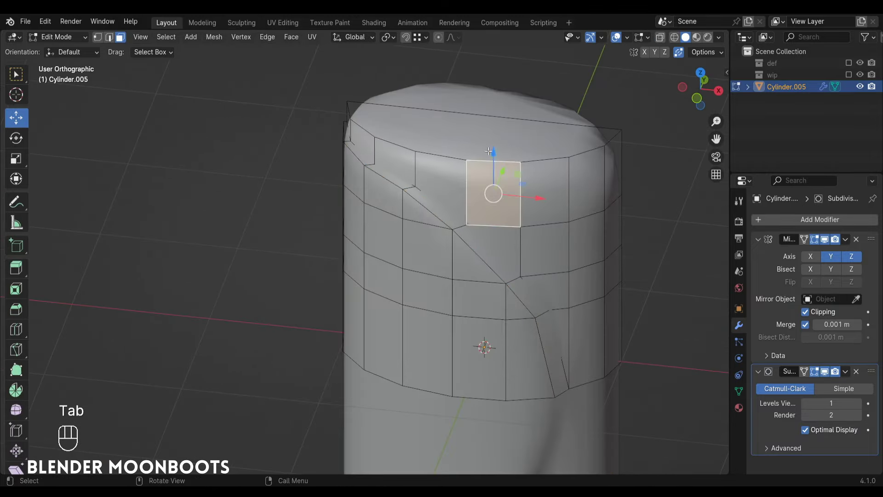
{"action": "key", "text": "2"}
{"action": "left_click_drag", "start_coordinate": [478, 154], "coordinate": [519, 157]}
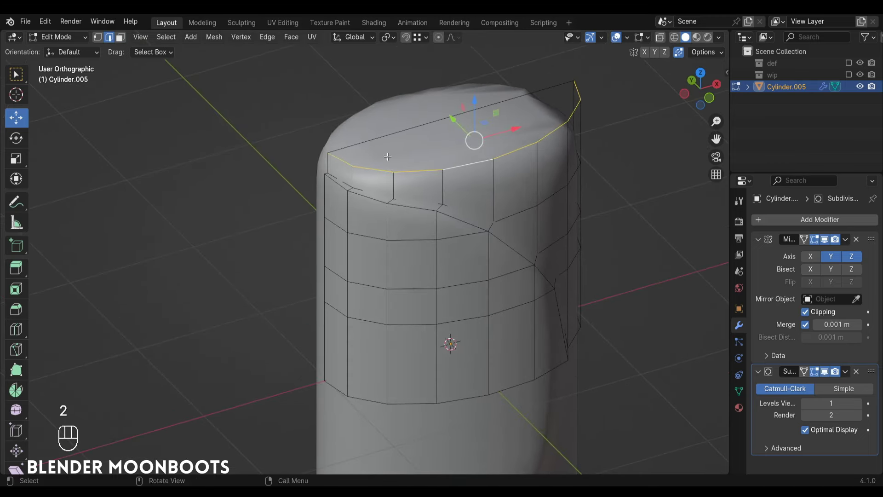
{"action": "left_click_drag", "start_coordinate": [545, 165], "coordinate": [507, 169]}
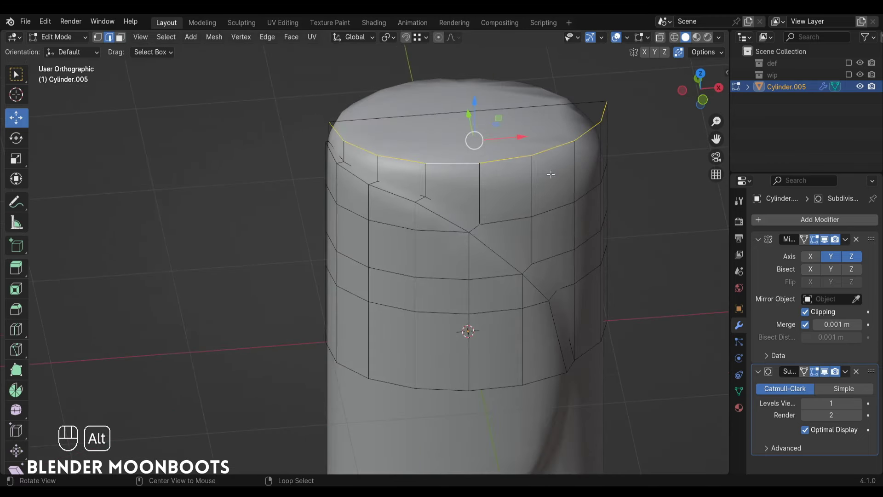
{"action": "left_click_drag", "start_coordinate": [575, 170], "coordinate": [556, 173]}
{"action": "left_click", "coordinate": [558, 177]}
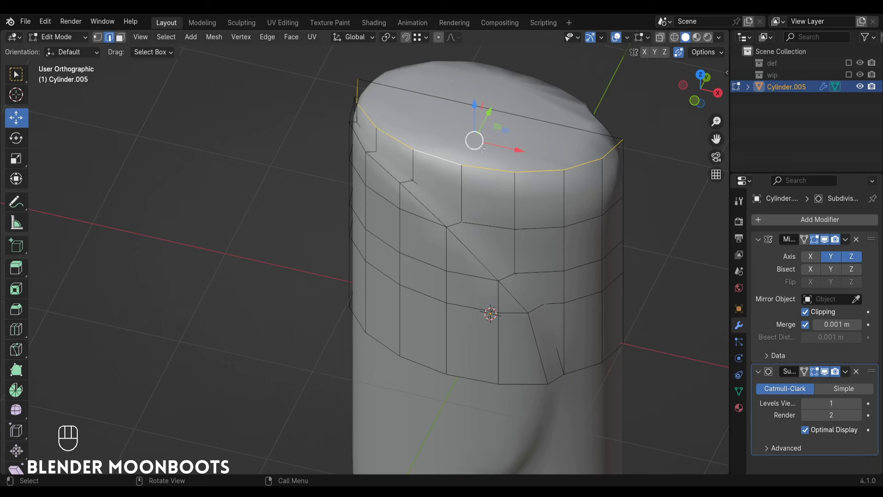
{"action": "key", "text": "ctrl+b"}
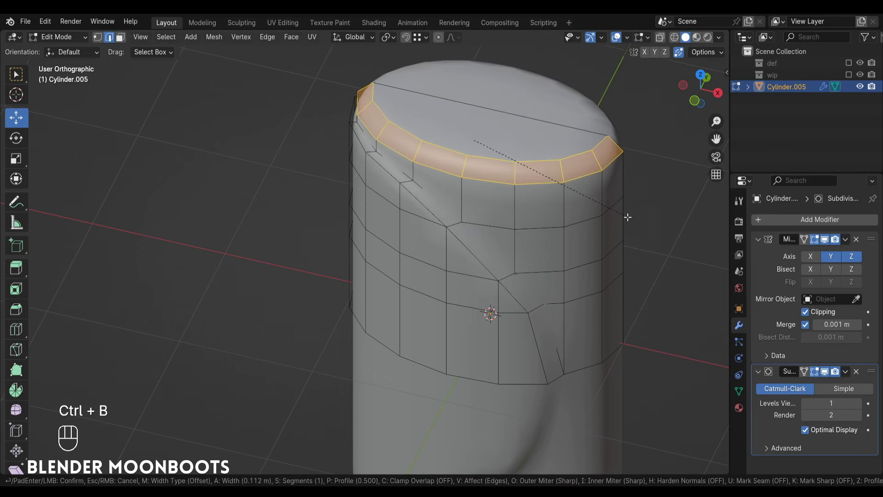
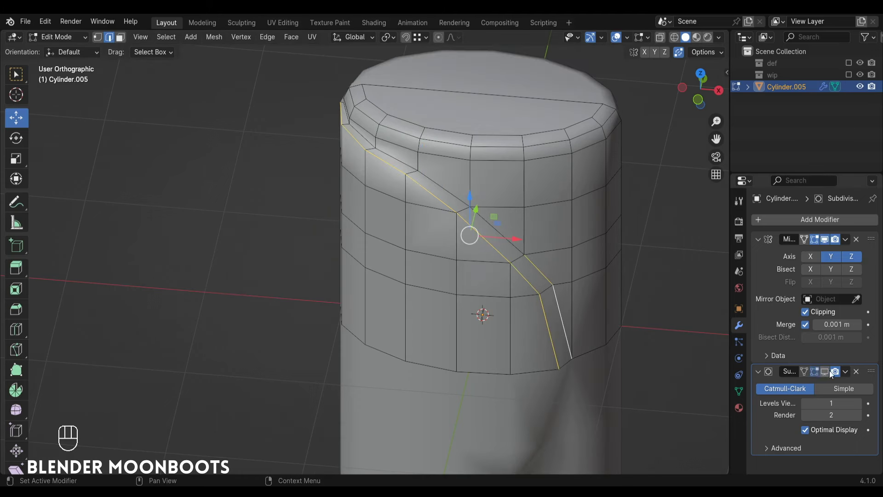
Step: Bevel the selected groove edges (Ctrl+B) at about 0.03 m width with 1 segment
{"action": "left_click_drag", "start_coordinate": [471, 183], "coordinate": [542, 186]}
{"action": "left_click_drag", "start_coordinate": [529, 187], "coordinate": [533, 166]}
{"action": "left_click_drag", "start_coordinate": [529, 187], "coordinate": [510, 185]}
{"action": "left_click_drag", "start_coordinate": [504, 193], "coordinate": [446, 201]}
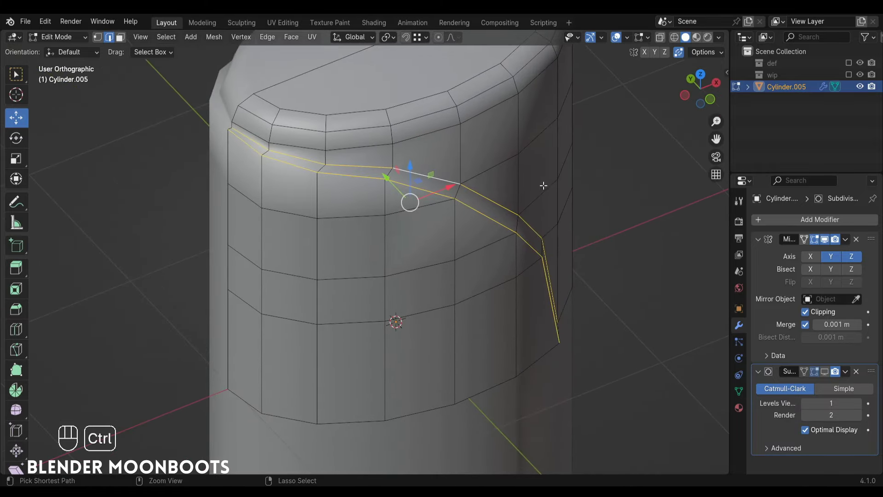
{"action": "key", "text": "ctrl+b"}
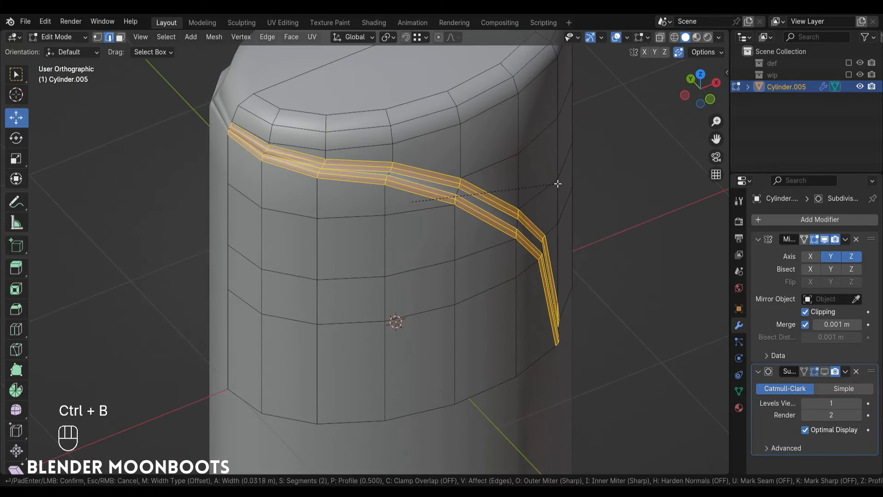
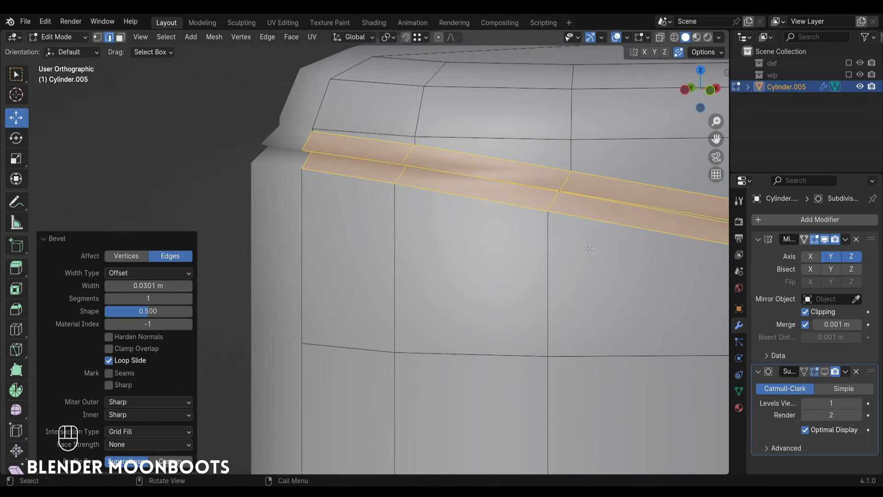
{"action": "left_click_drag", "start_coordinate": [549, 174], "coordinate": [574, 191]}
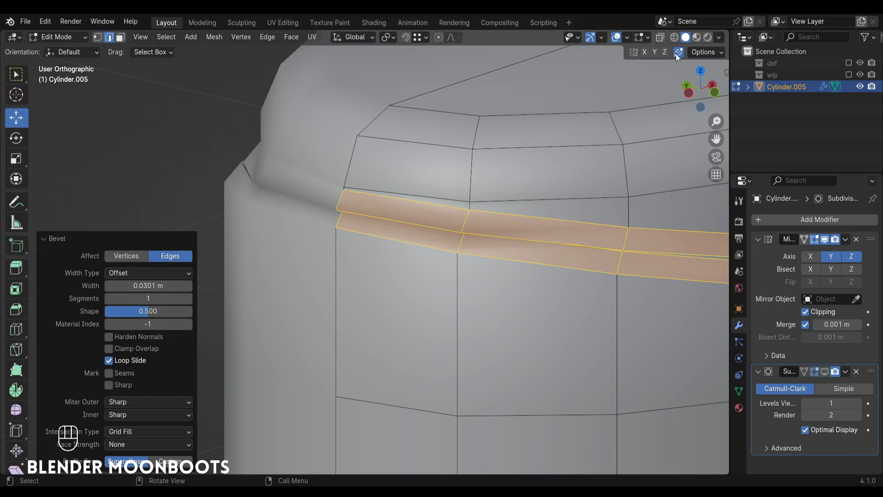
Step: Switch to vertex select with X-ray and start moving a band-end vertex with snapping
{"action": "left_click_drag", "start_coordinate": [419, 40], "coordinate": [295, 189]}
{"action": "left_click_drag", "start_coordinate": [333, 213], "coordinate": [333, 198]}
{"action": "key", "text": "1"}
{"action": "left_click_drag", "start_coordinate": [356, 178], "coordinate": [359, 156]}
{"action": "key", "text": "alt+z"}
{"action": "left_click_drag", "start_coordinate": [374, 194], "coordinate": [360, 222]}
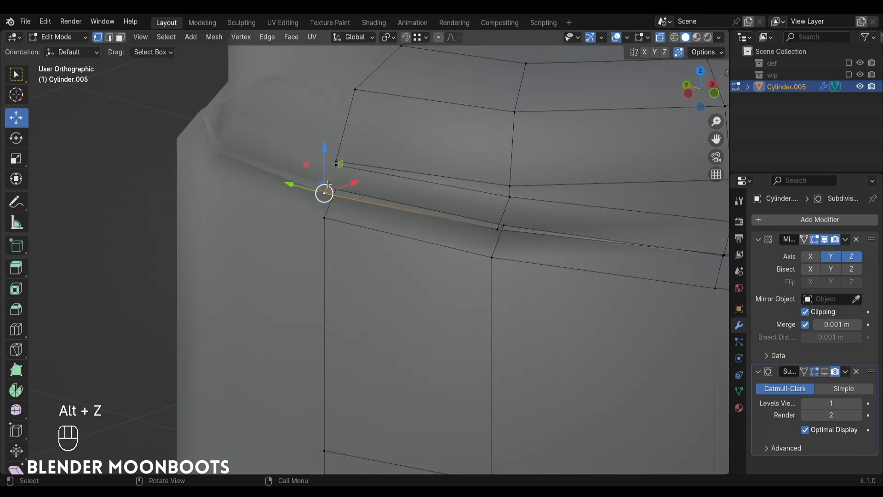
Step: Move the stray groove-end vertex and merge it At Last into the rim corner
{"action": "key", "text": "g"}
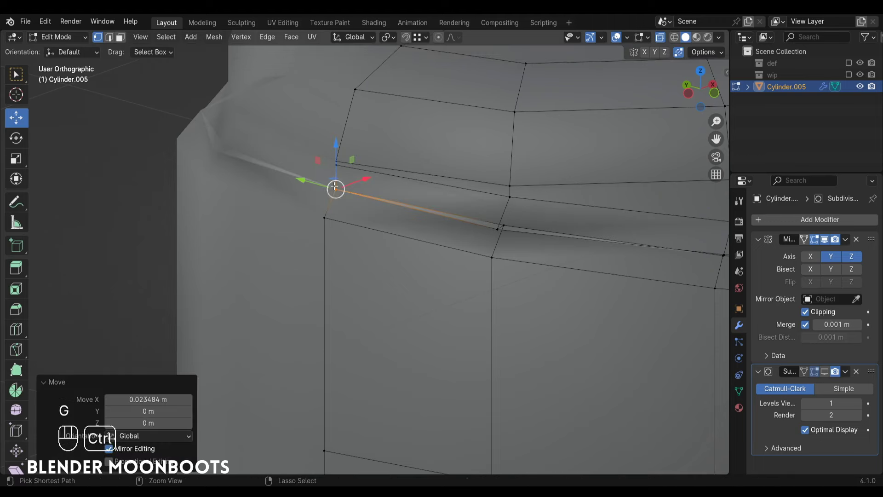
{"action": "left_click_drag", "start_coordinate": [390, 205], "coordinate": [366, 210]}
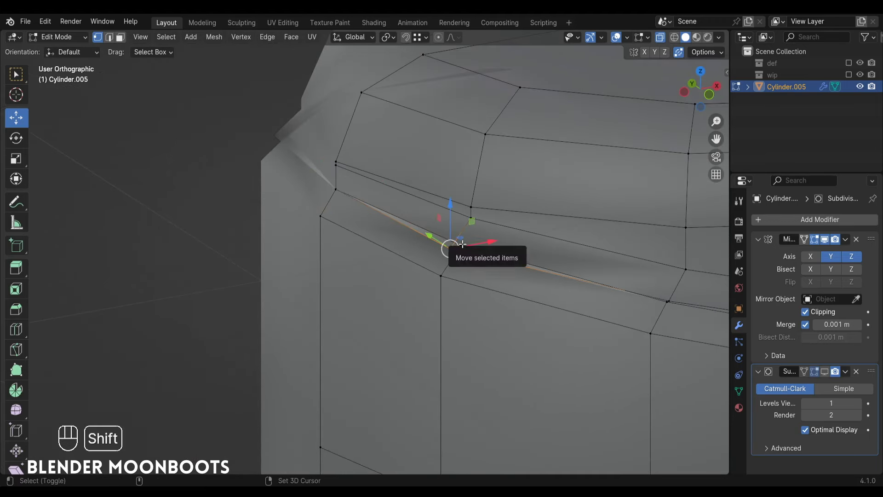
{"action": "key", "text": "m"}
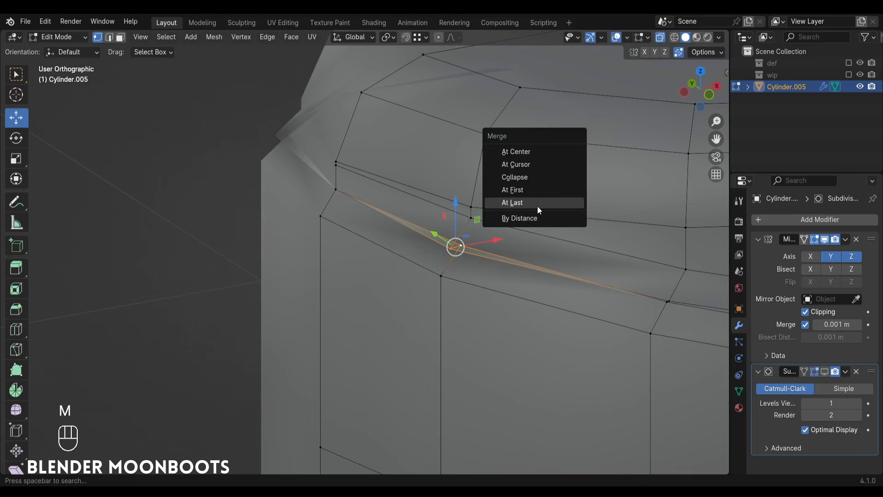
{"action": "left_click_drag", "start_coordinate": [540, 201], "coordinate": [542, 264]}
{"action": "left_click", "coordinate": [567, 316]}
{"action": "left_click", "coordinate": [548, 299]}
{"action": "left_click", "coordinate": [461, 239]}
Step: Select further overlapping vertices along the groove end, cleaning up toward its lower end
{"action": "left_click_drag", "start_coordinate": [437, 191], "coordinate": [429, 132]}
{"action": "key", "text": "alt+z"}
{"action": "left_click", "coordinate": [480, 267]}
{"action": "left_click", "coordinate": [449, 168]}
{"action": "left_click_drag", "start_coordinate": [485, 211], "coordinate": [486, 231]}
{"action": "left_click", "coordinate": [479, 244]}
{"action": "left_click_drag", "start_coordinate": [474, 240], "coordinate": [495, 255]}
{"action": "left_click", "coordinate": [480, 269]}
{"action": "left_click_drag", "start_coordinate": [475, 259], "coordinate": [482, 257]}
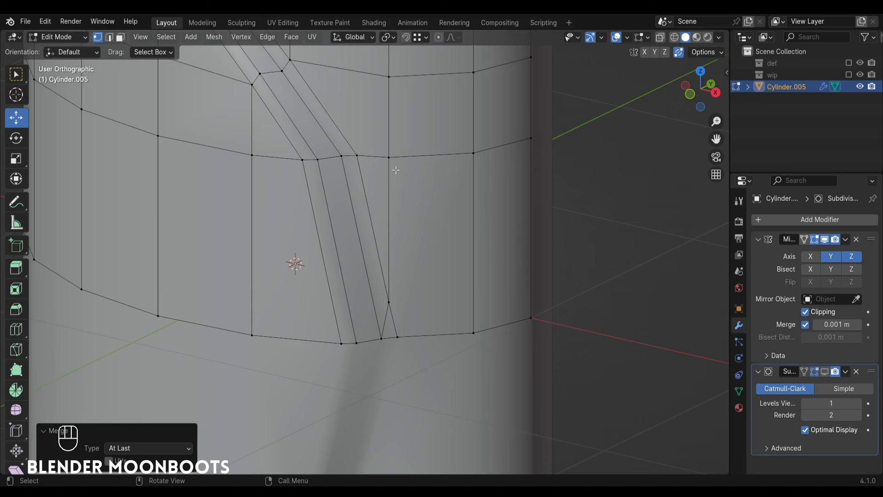
Step: Knife-cut a straight edge from the upper loop to the lower loop beside the groove
{"action": "key", "text": "k"}
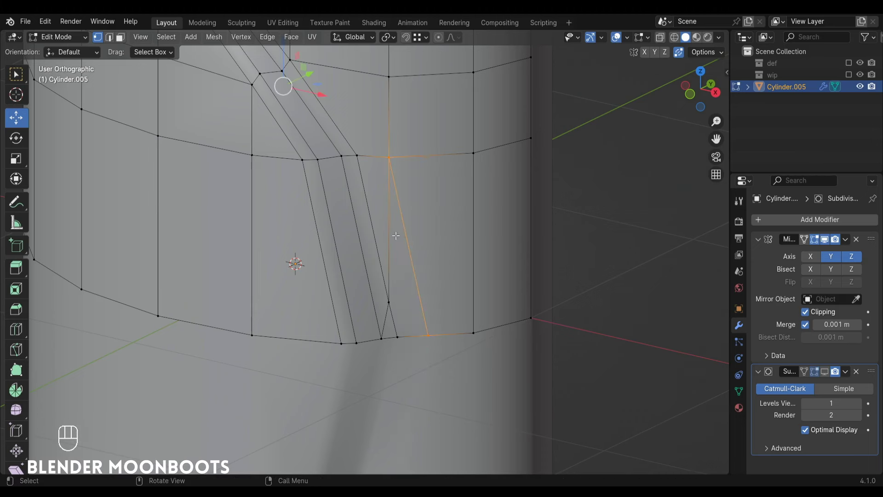
{"action": "key", "text": "2"}
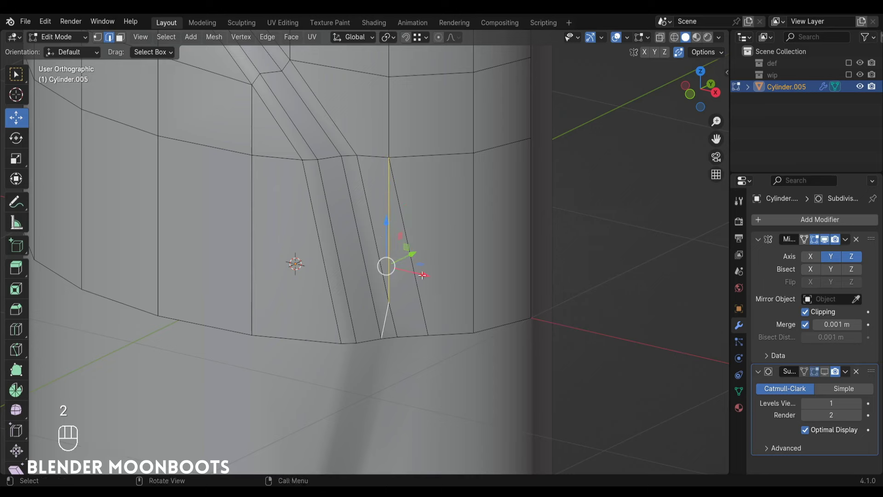
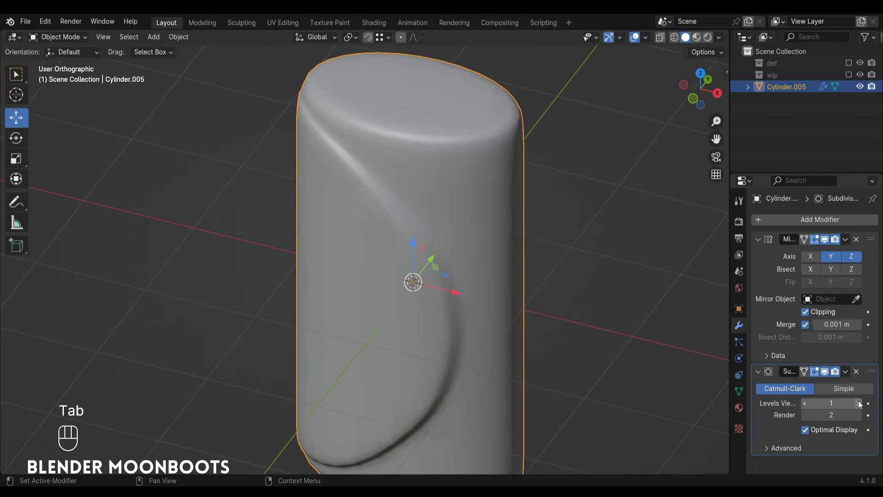
{"action": "left_click", "coordinate": [860, 406]}
{"action": "left_click_drag", "start_coordinate": [464, 236], "coordinate": [461, 204]}
{"action": "left_click_drag", "start_coordinate": [475, 214], "coordinate": [477, 241]}
{"action": "left_click_drag", "start_coordinate": [484, 247], "coordinate": [451, 196]}
{"action": "left_click", "coordinate": [374, 315]}
{"action": "left_click_drag", "start_coordinate": [592, 264], "coordinate": [487, 261]}
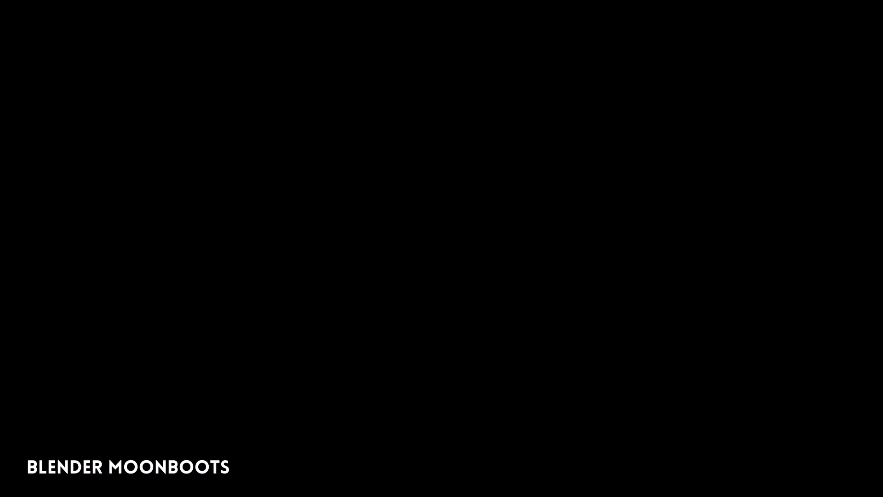